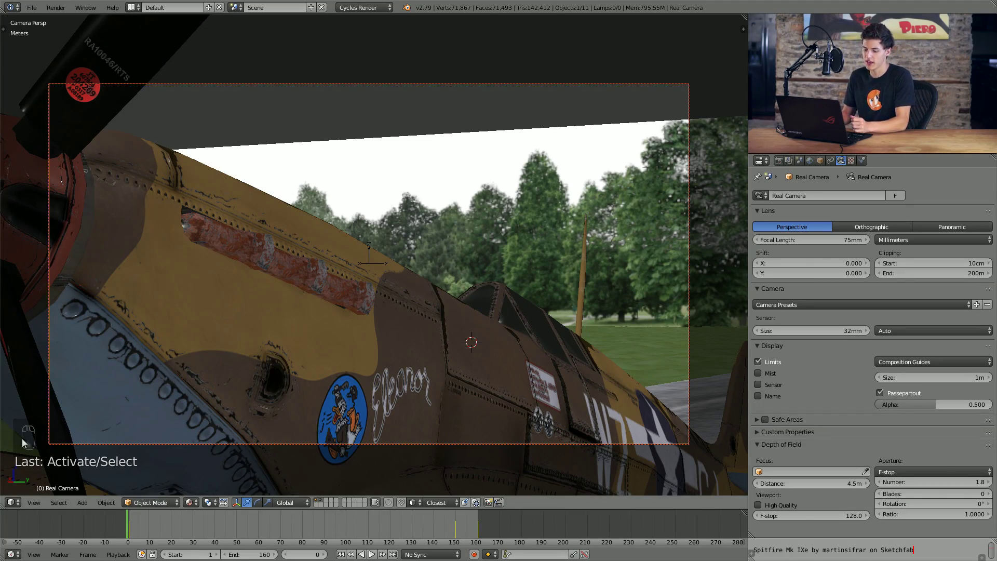
Scrub through the timeline to review the Spitfire animation at several frames.
drag(177, 530, 297, 513)
drag(366, 539, 387, 535)
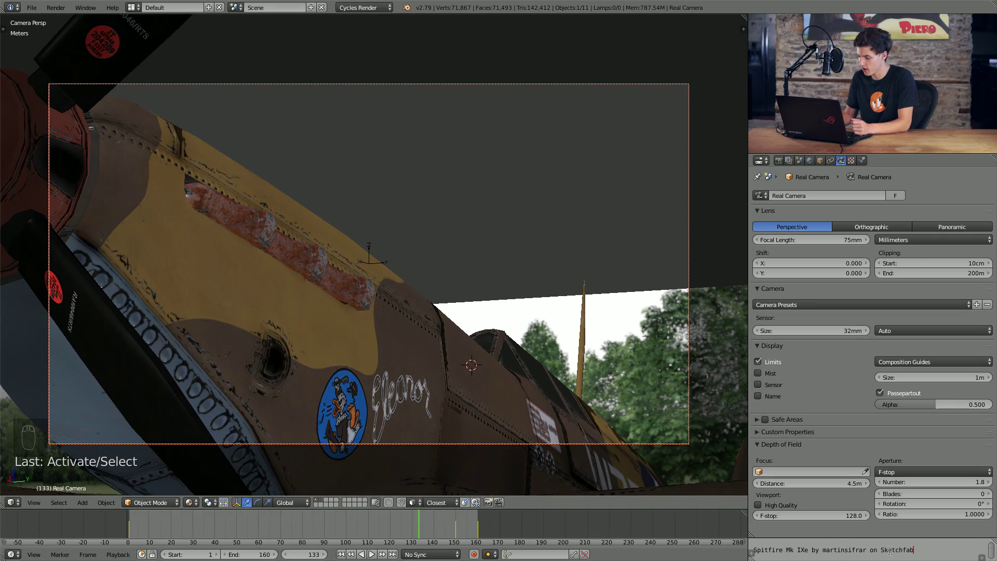
middle_click(341, 511)
middle_click(137, 528)
drag(162, 538, 194, 533)
drag(143, 526, 129, 528)
middle_click(230, 529)
drag(275, 528, 366, 526)
middle_click(413, 522)
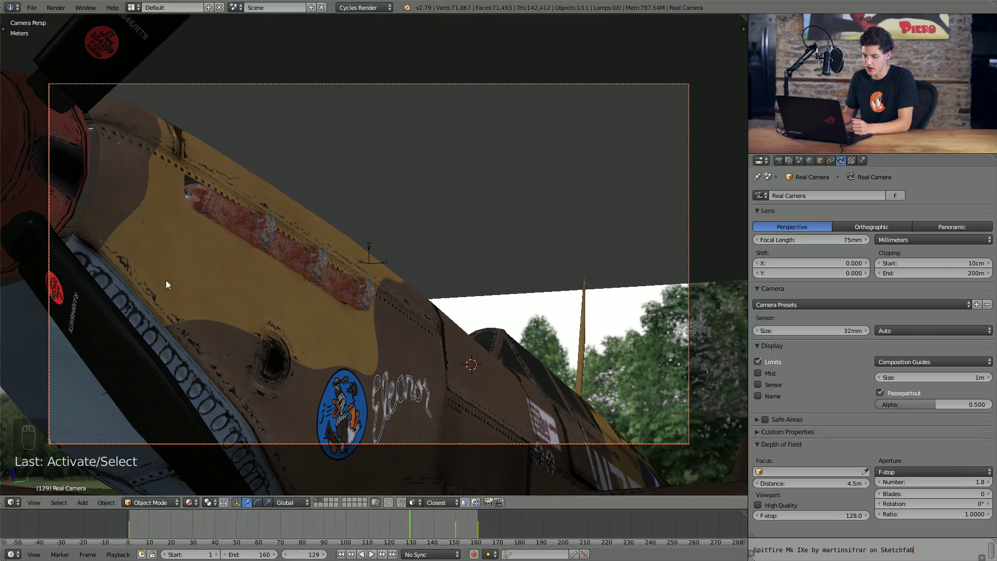
Orbit around the propeller and exhaust pipes, then return to the camera view previewed rendered.
drag(249, 300, 242, 339)
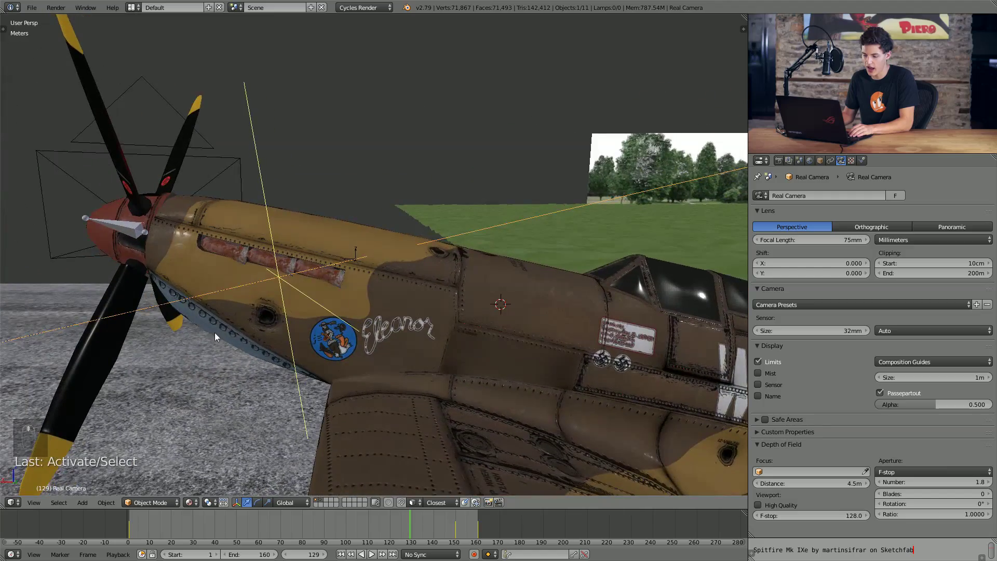
middle_click(266, 341)
middle_click(312, 350)
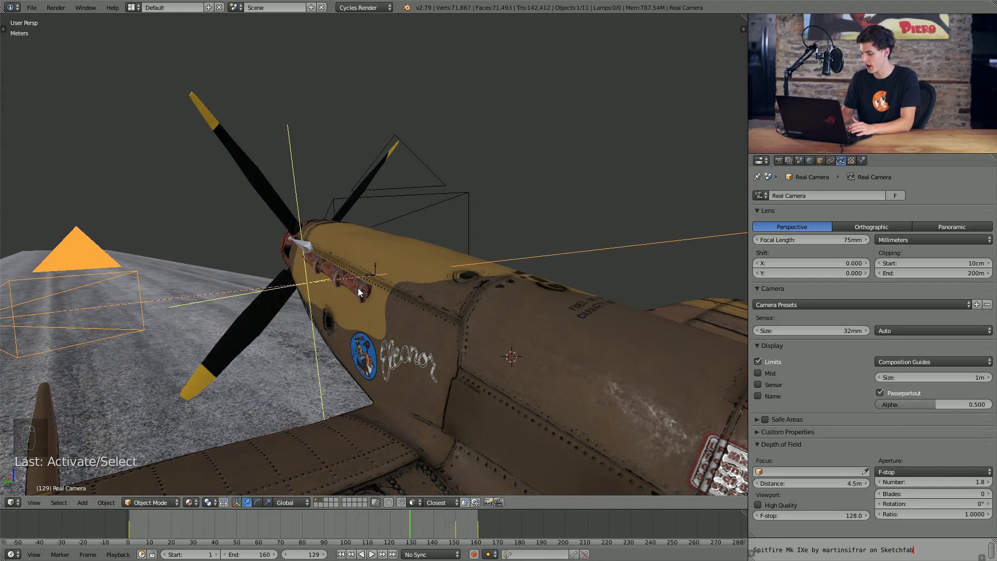
key(KP_0)
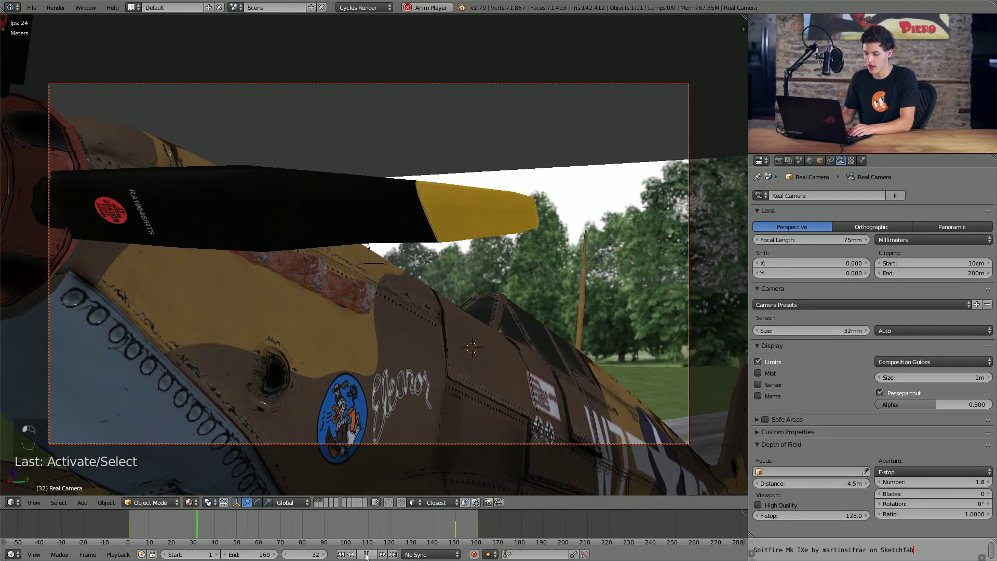
key(shift+z)
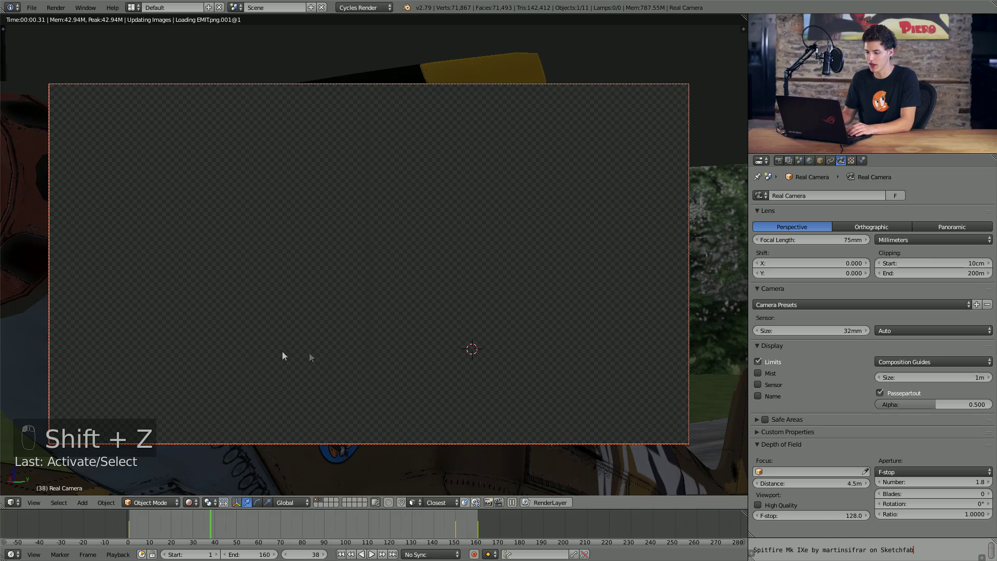
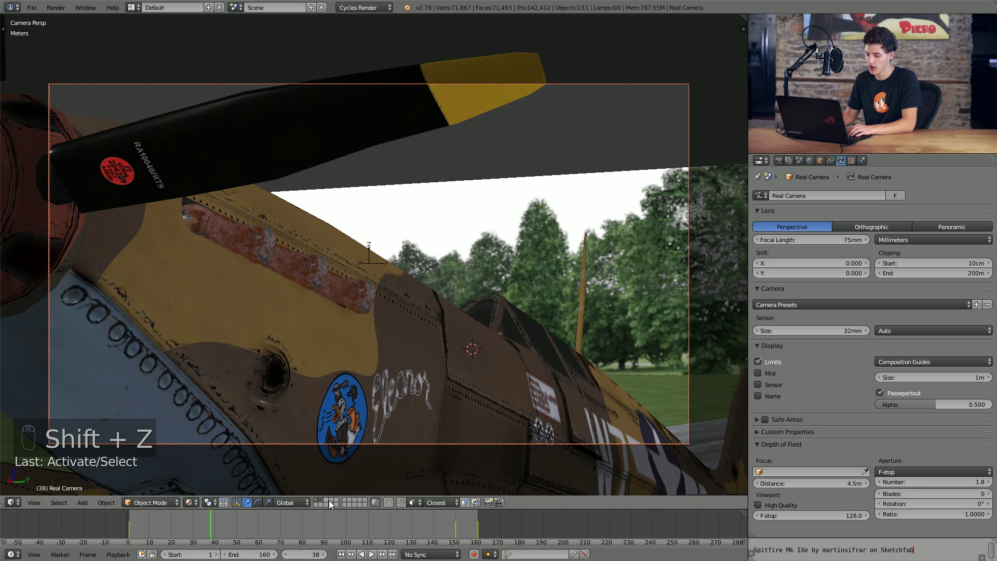
Switch to an empty scene layer and add a new plane mesh there.
key(shift+s)
key(shift+s)
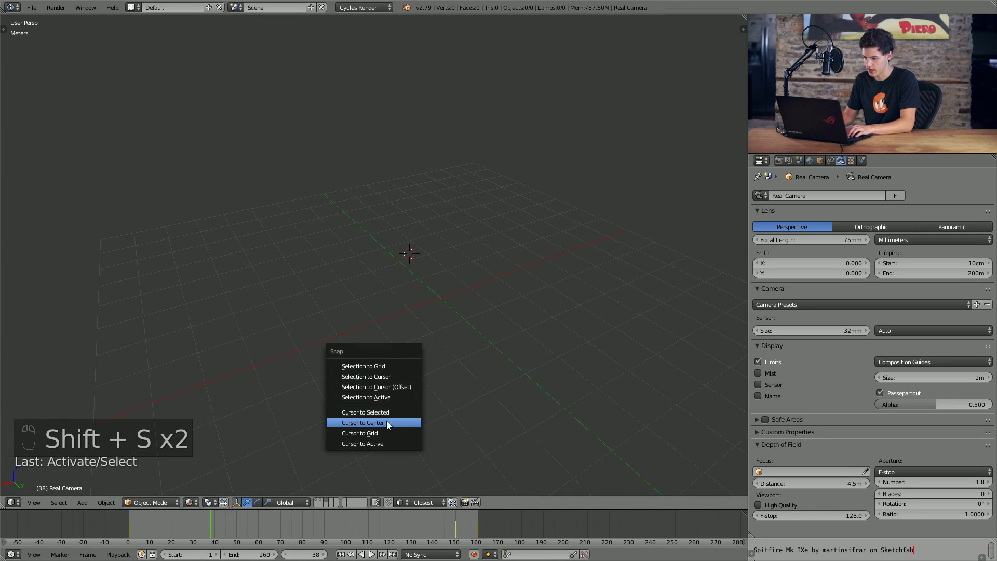
key(shift+a)
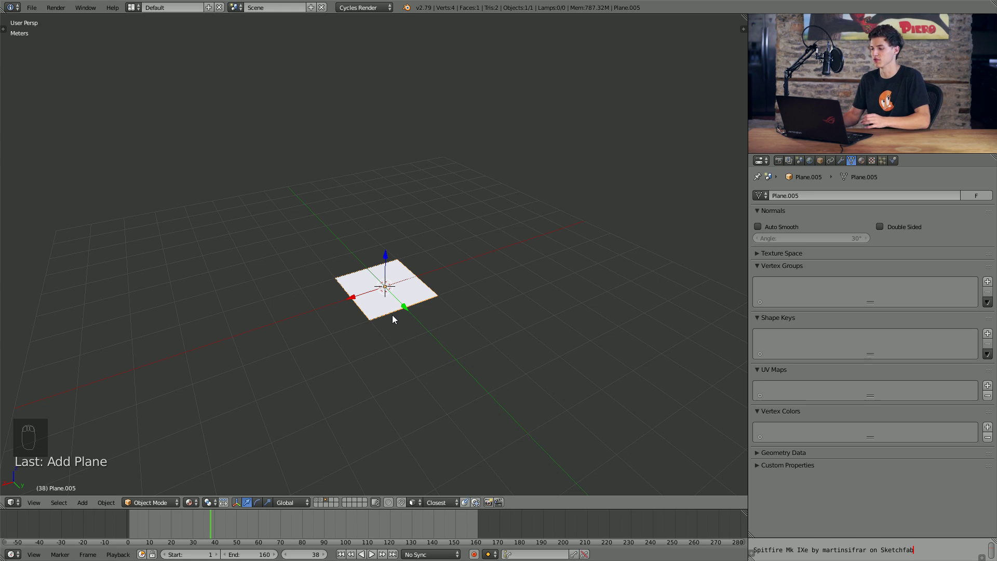
Enlarge the plane and rotate it 90° about X to stand upright.
middle_click(382, 323)
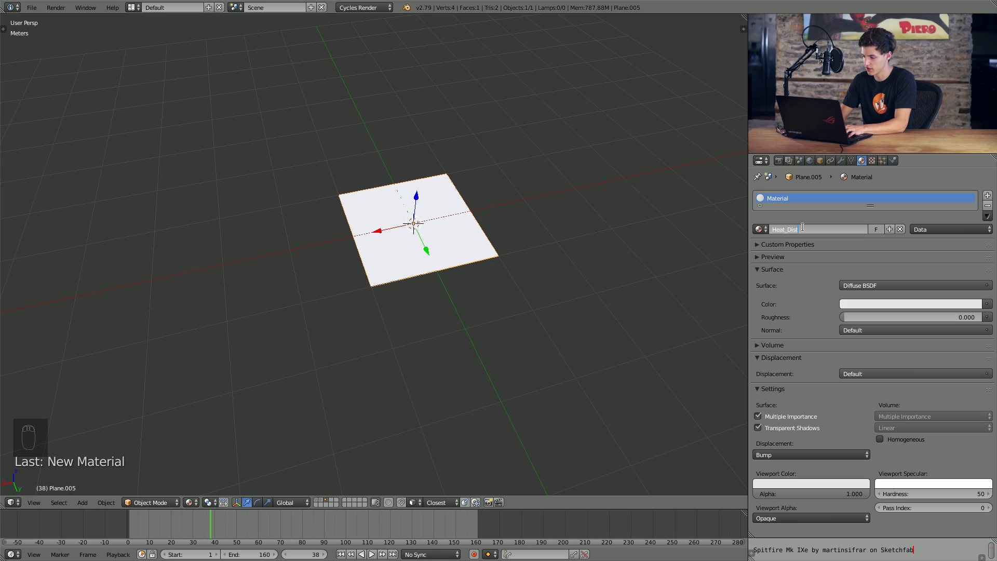
drag(500, 339, 468, 333)
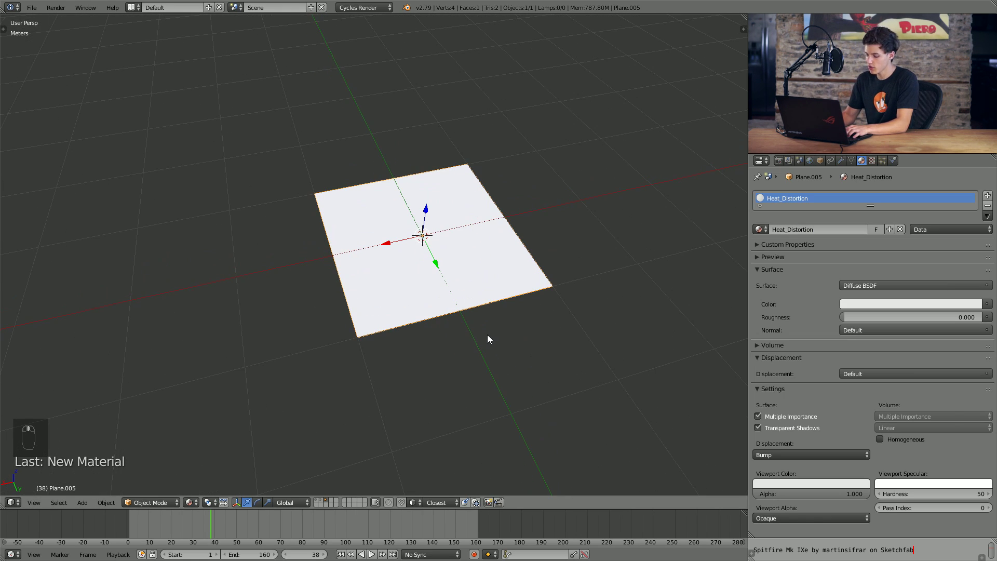
key(r)
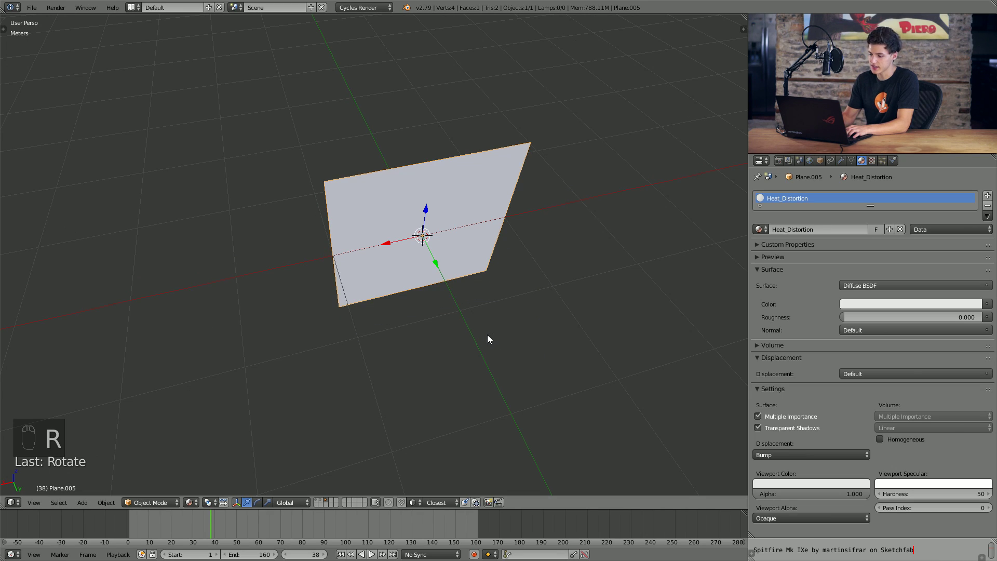
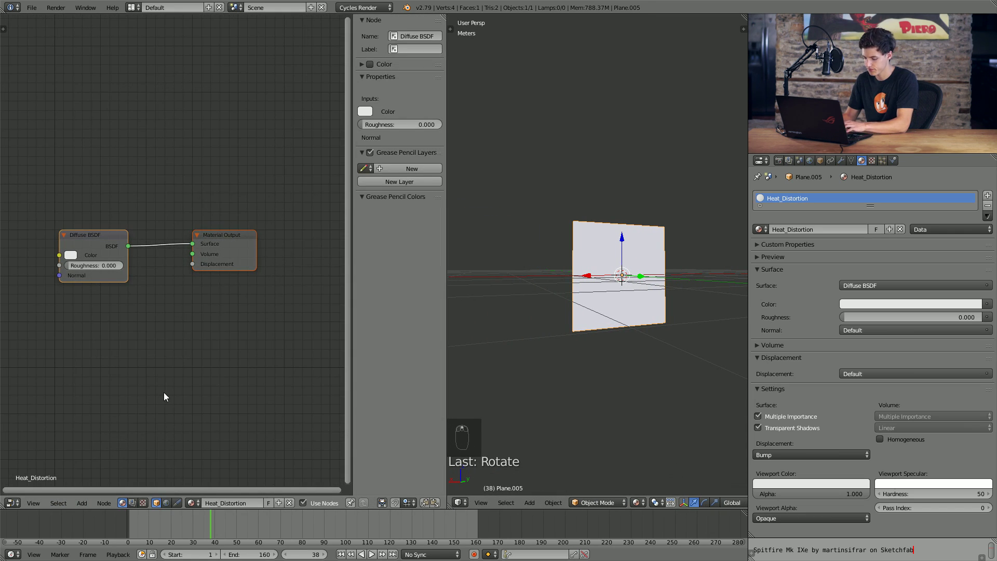
Delete the Diffuse BSDF and wire a Refraction BSDF into the material output surface.
key(n)
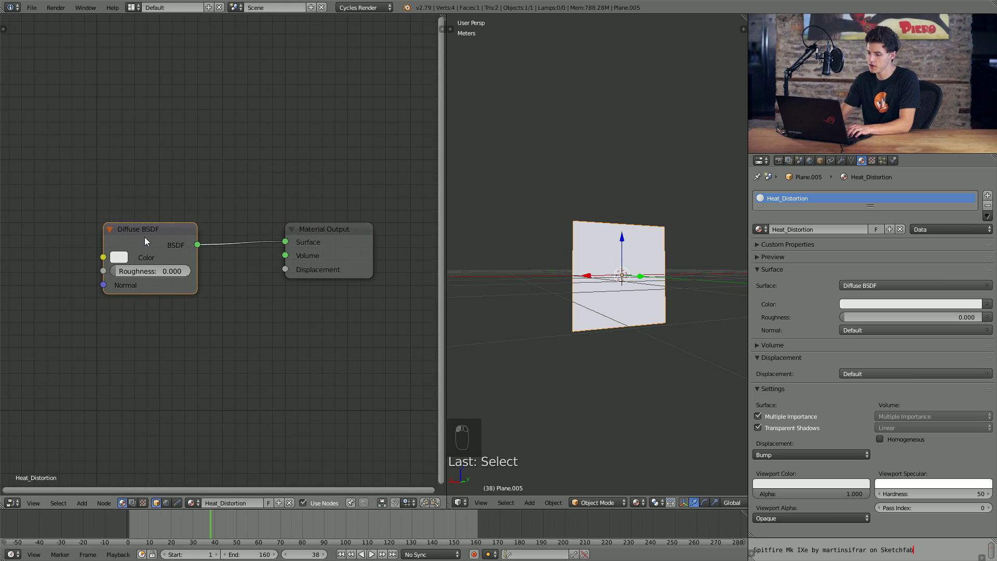
key(Delete)
key(shift+a)
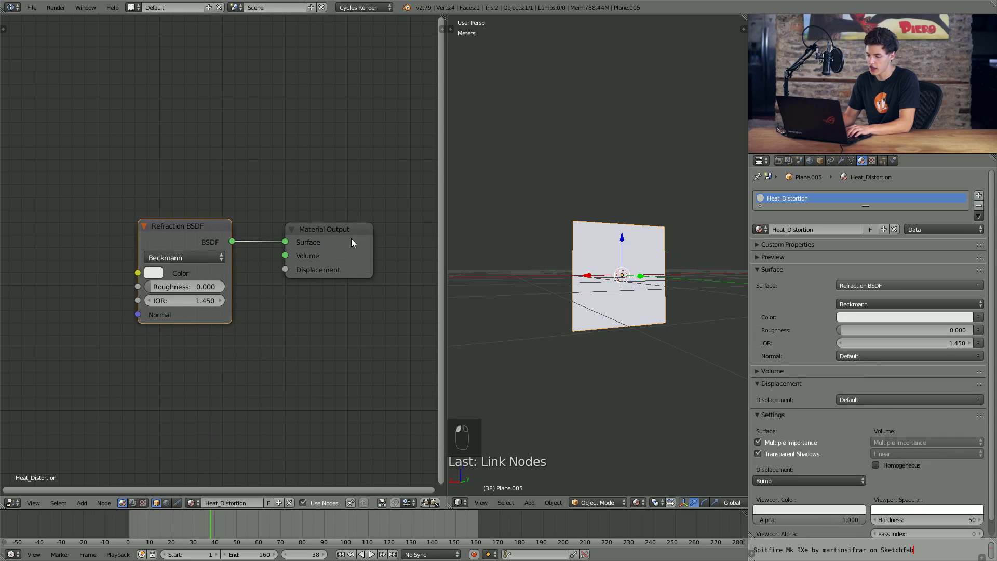
click(636, 288)
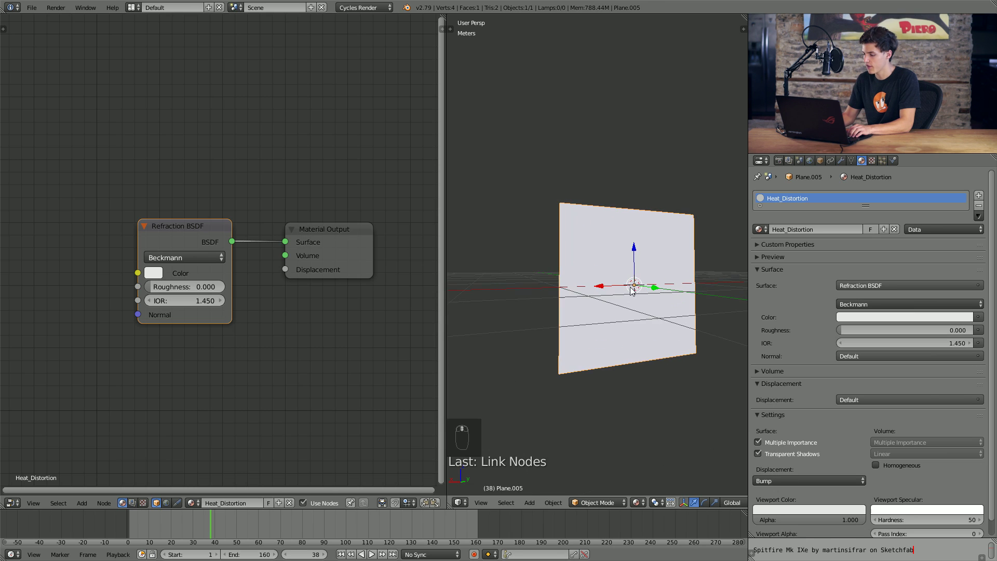
Preview the scene rendered and frame the plane and its shader nodes.
key(shift+z)
key(KP_Decimal)
drag(639, 323, 617, 320)
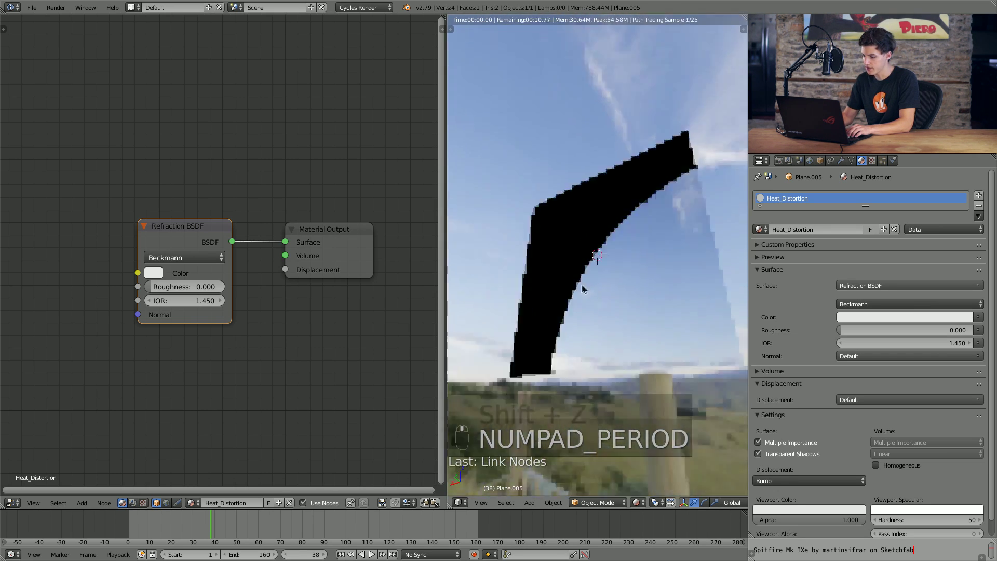
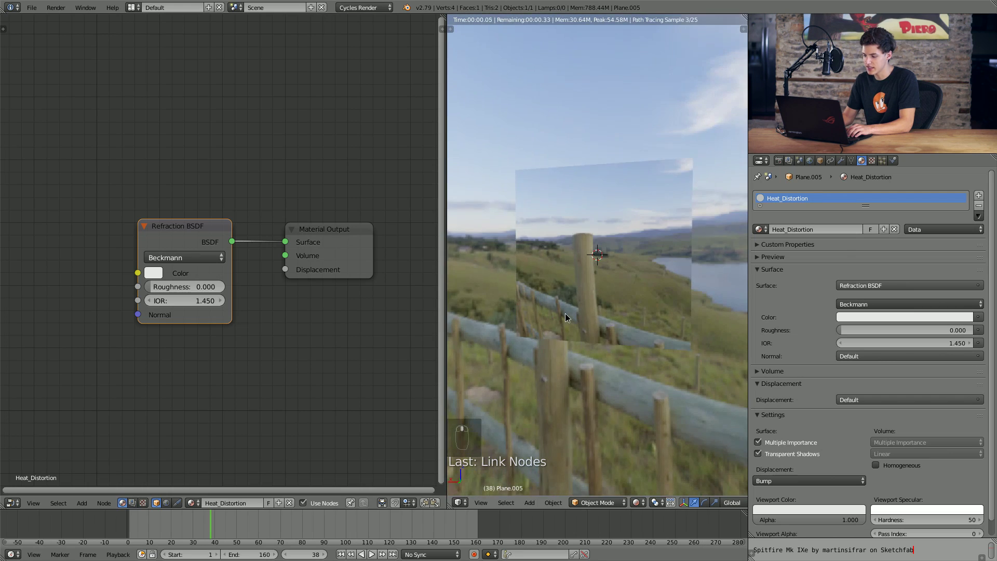
drag(572, 320, 592, 329)
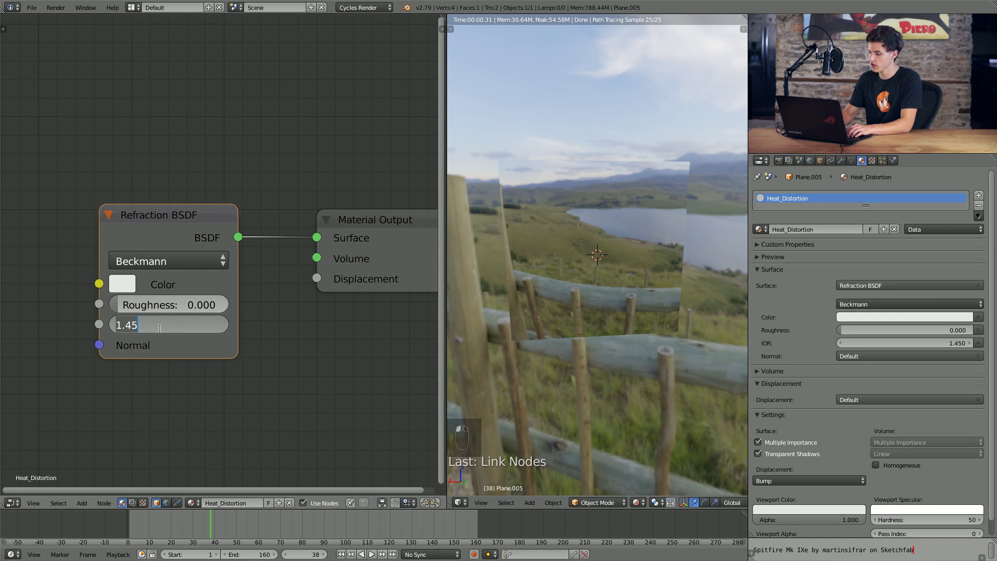
Orbit the rendered preview around the plane toward the lake to check the refraction.
drag(609, 313, 591, 312)
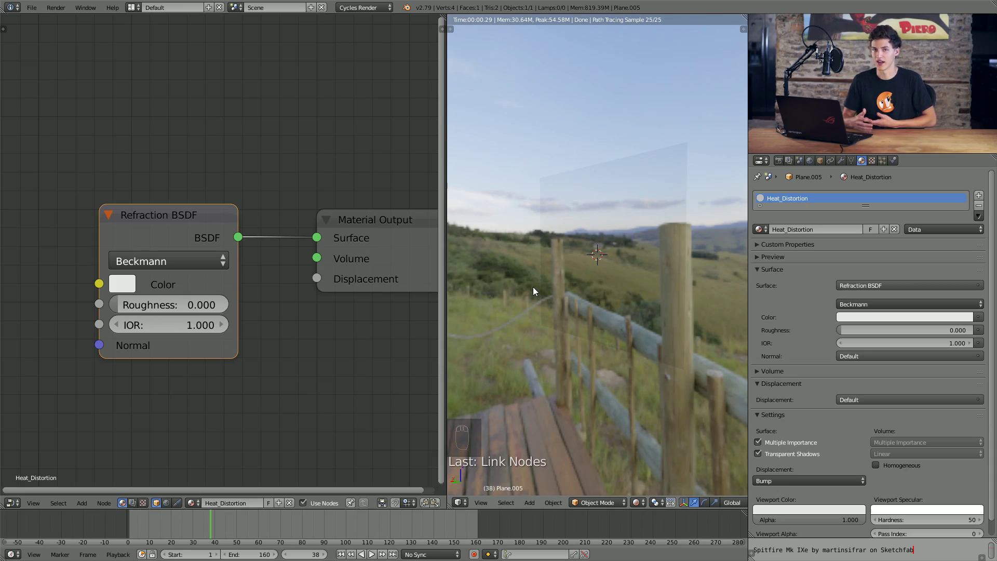
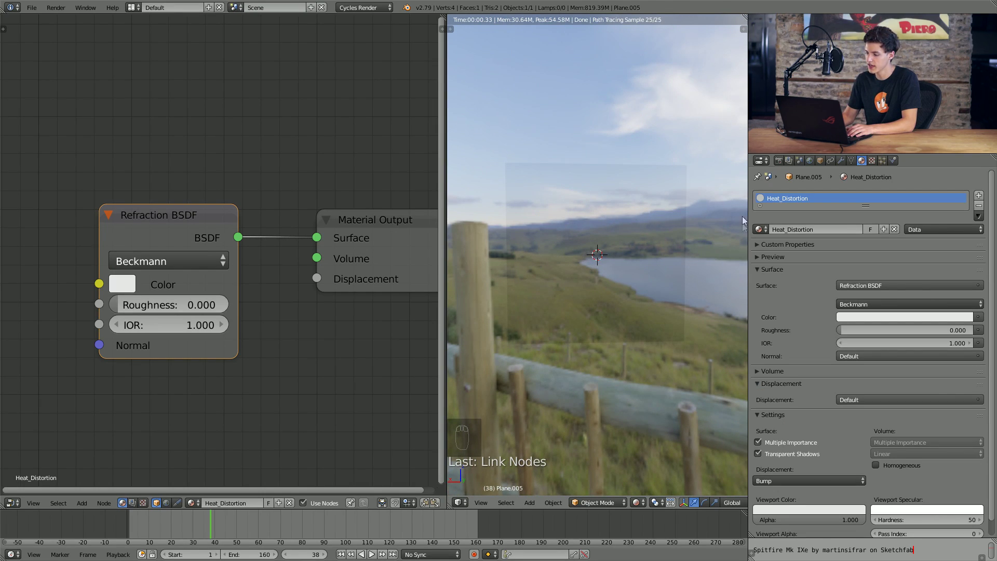
drag(671, 290, 133, 288)
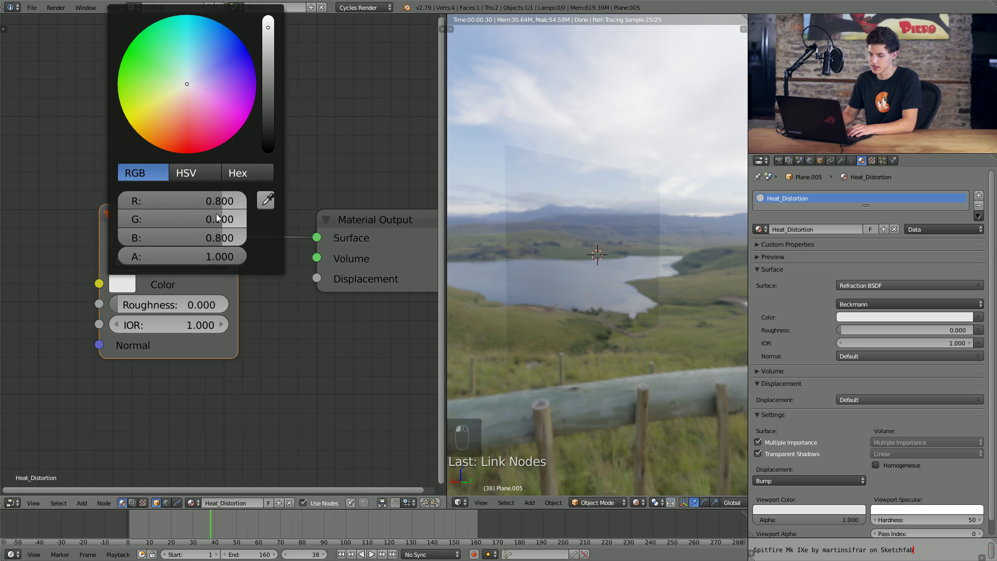
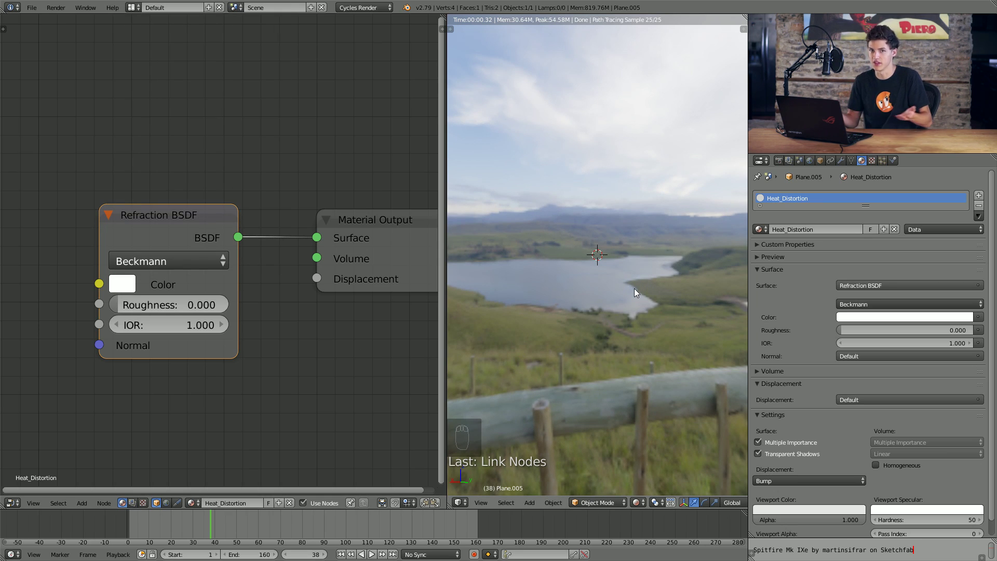
drag(163, 332, 98, 323)
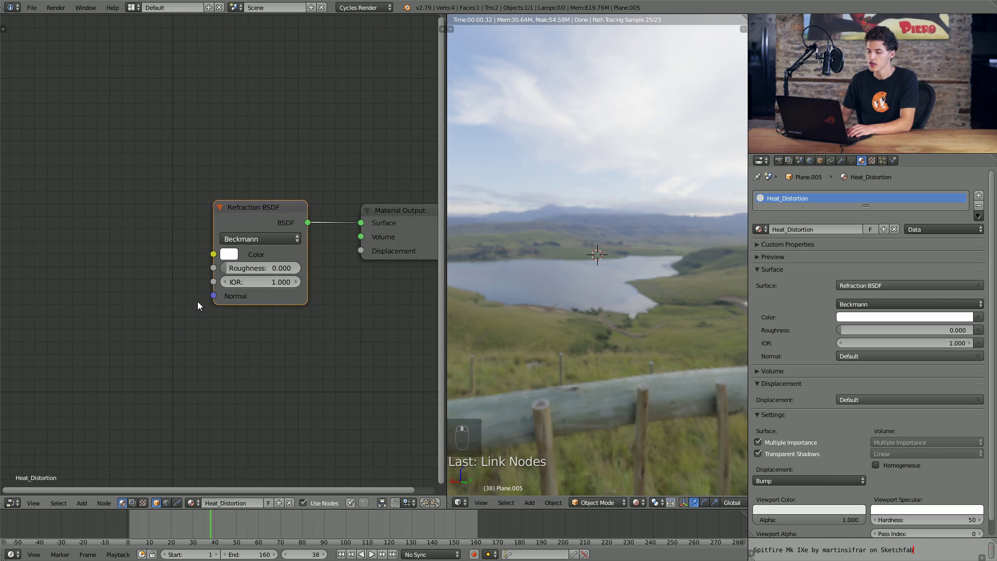
Add a Noise Texture node to drive the Refraction BSDF IOR.
key(shift+a)
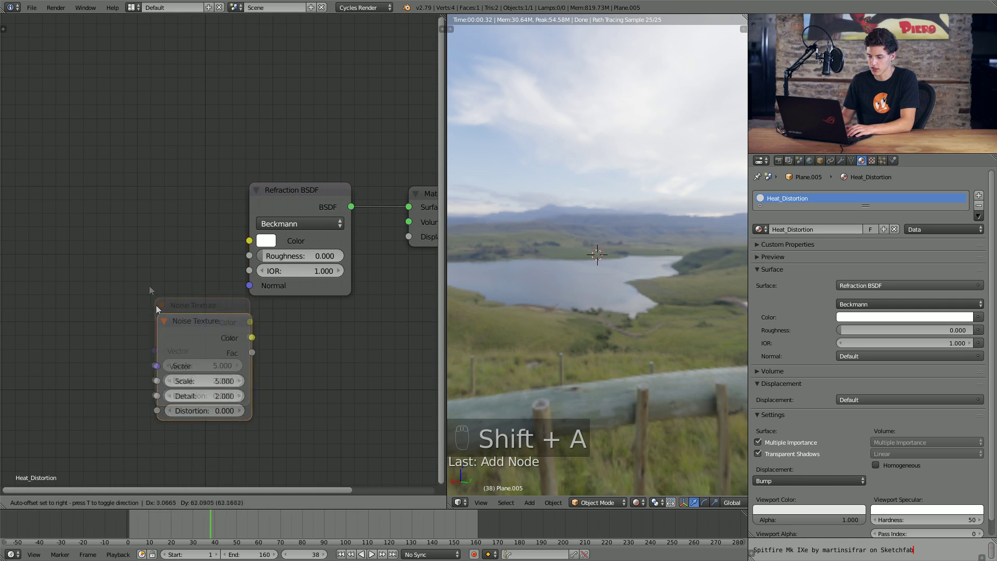
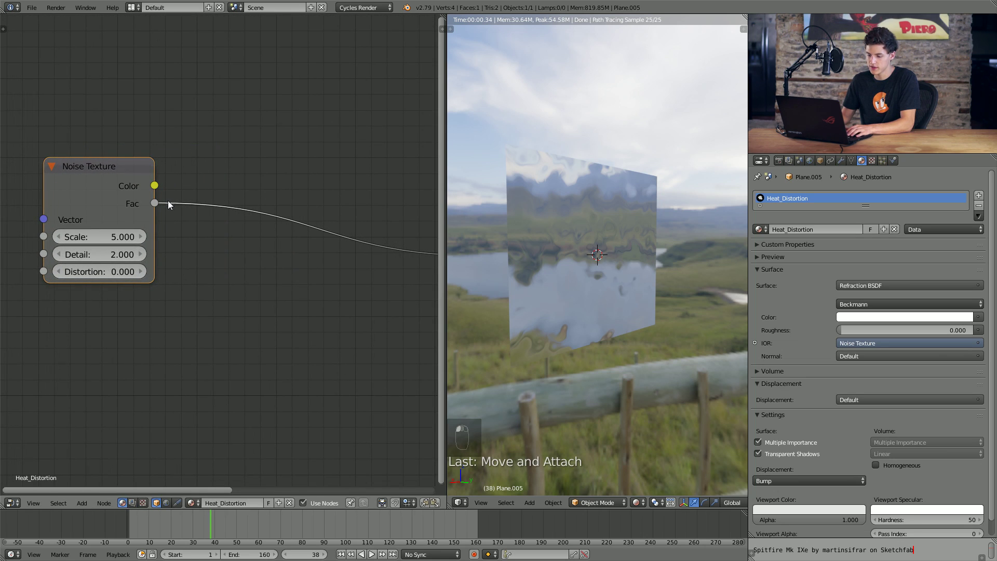
Insert a Math Add node with value 1.0 between the noise and the IOR, placed beside the Refraction BSDF.
key(shift+a)
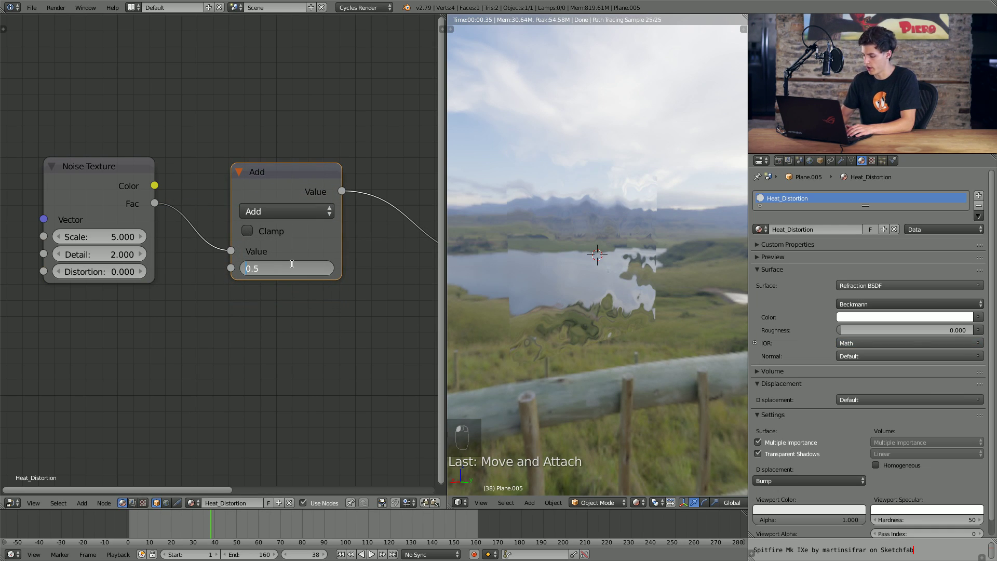
key(BackSpace)
key(Delete)
key(Delete)
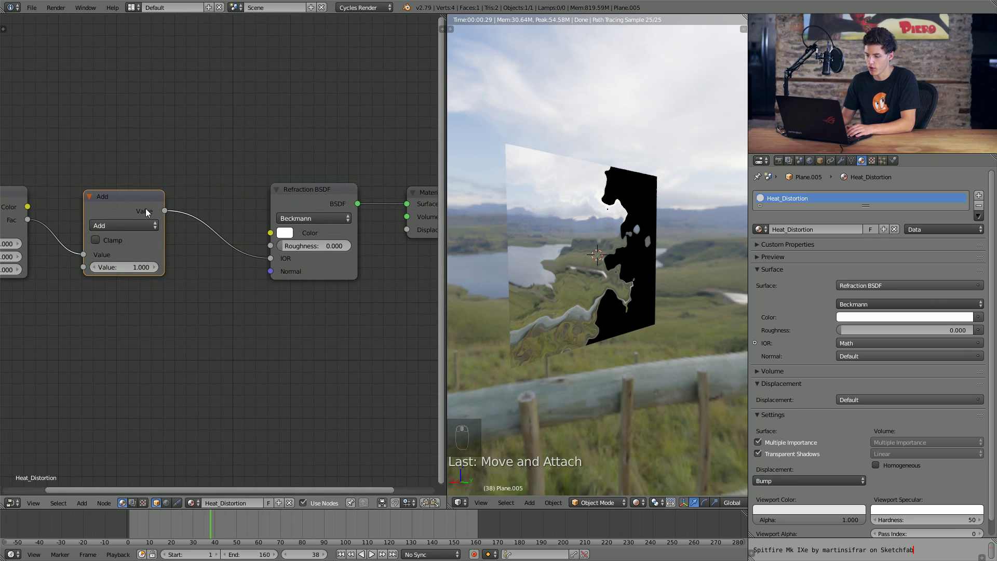
drag(136, 210, 219, 205)
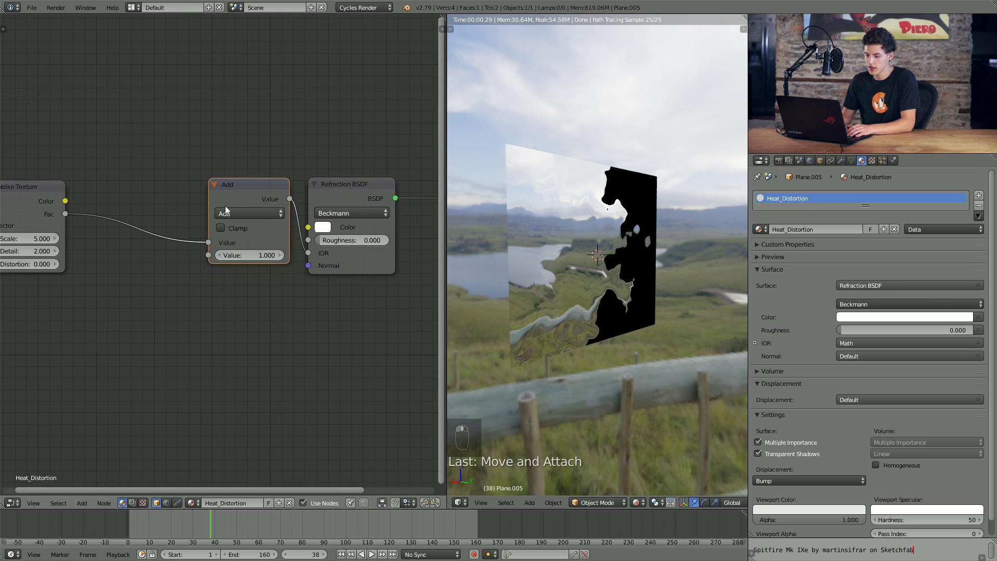
Duplicate a Math node as Multiply after the noise and raise its value toward 0.3.
key(shift+d)
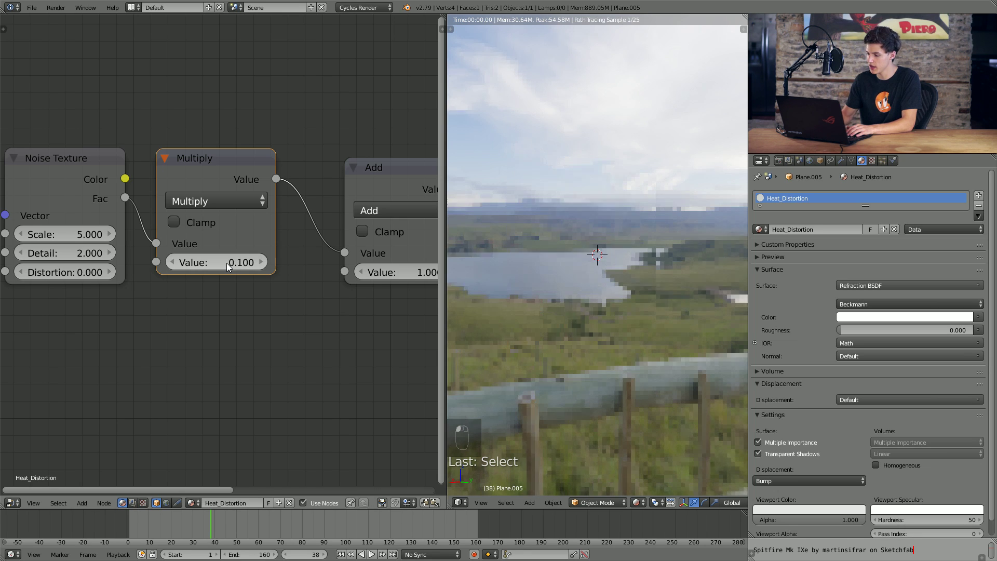
middle_click(622, 262)
drag(610, 256, 602, 276)
middle_click(628, 265)
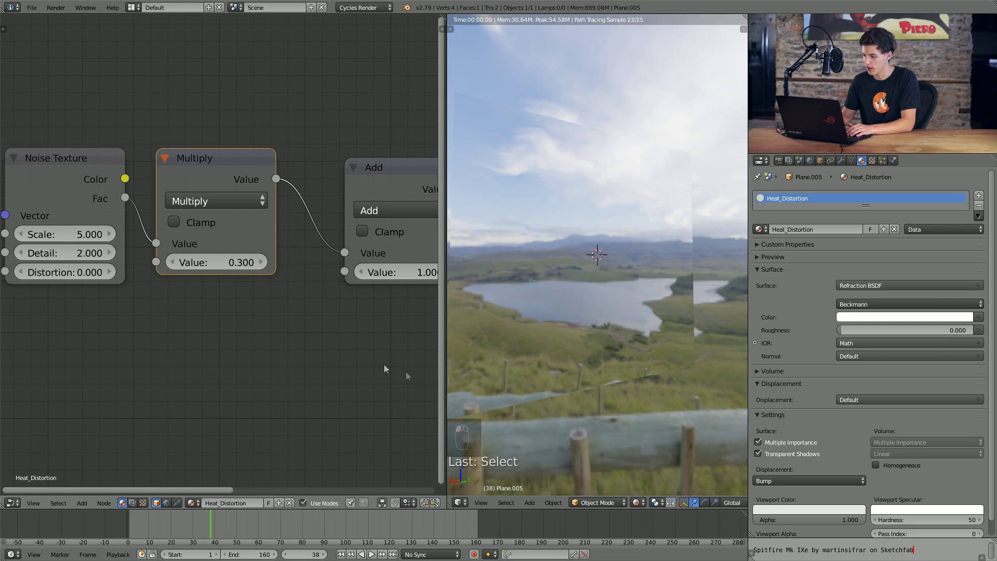
Adjust the Multiply value further while watching the rendered distortion.
drag(538, 282, 516, 296)
middle_click(507, 296)
middle_click(495, 279)
middle_click(497, 274)
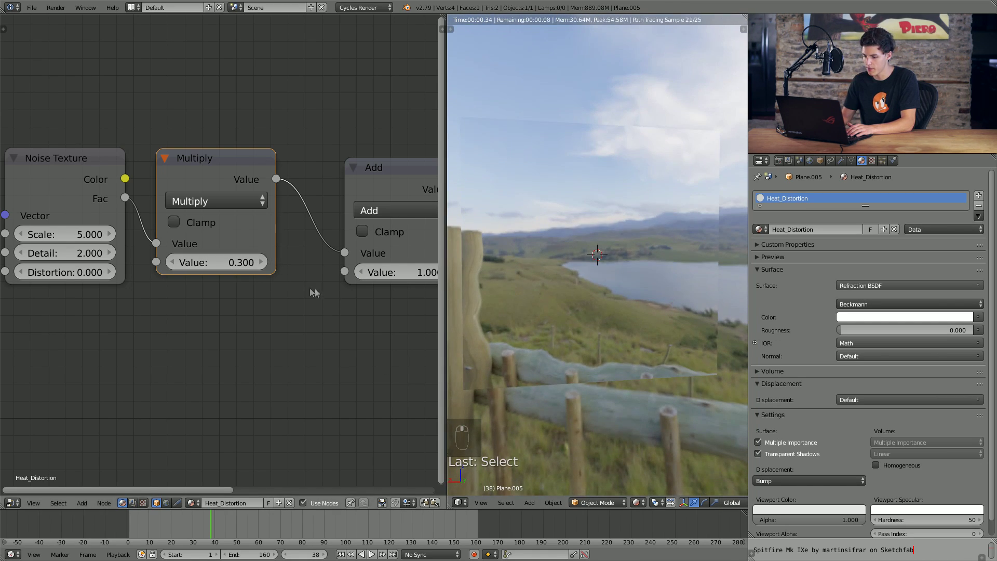
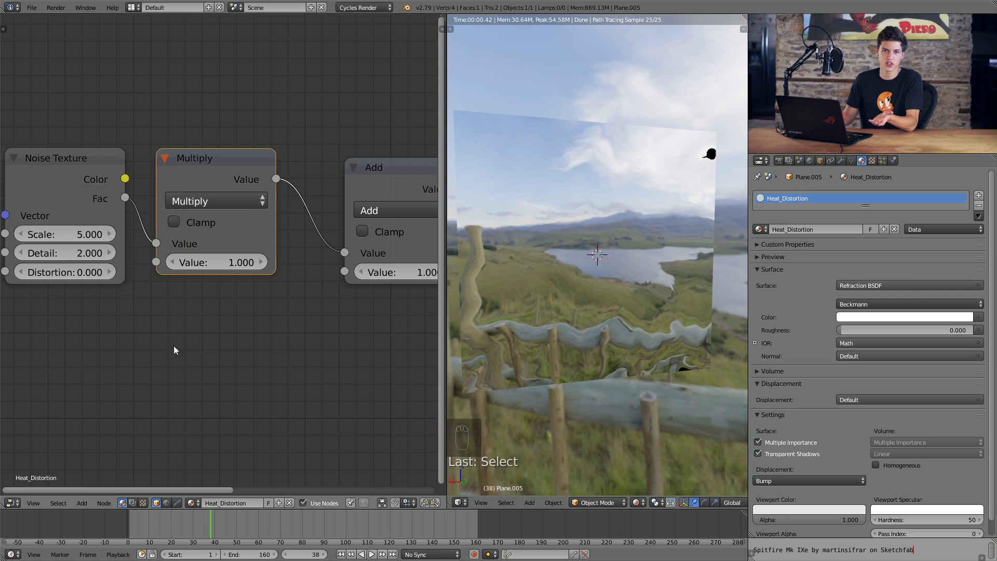
Frame the whole node tree and tidy the node positions.
drag(212, 366, 307, 281)
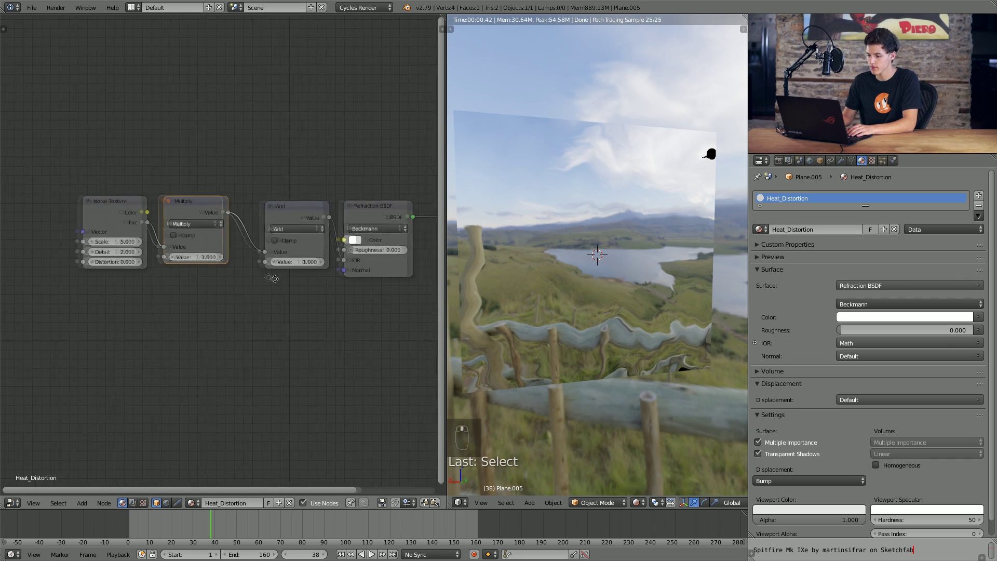
key(shift+Tab)
key(shift+Tab)
key(g)
key(g)
key(g)
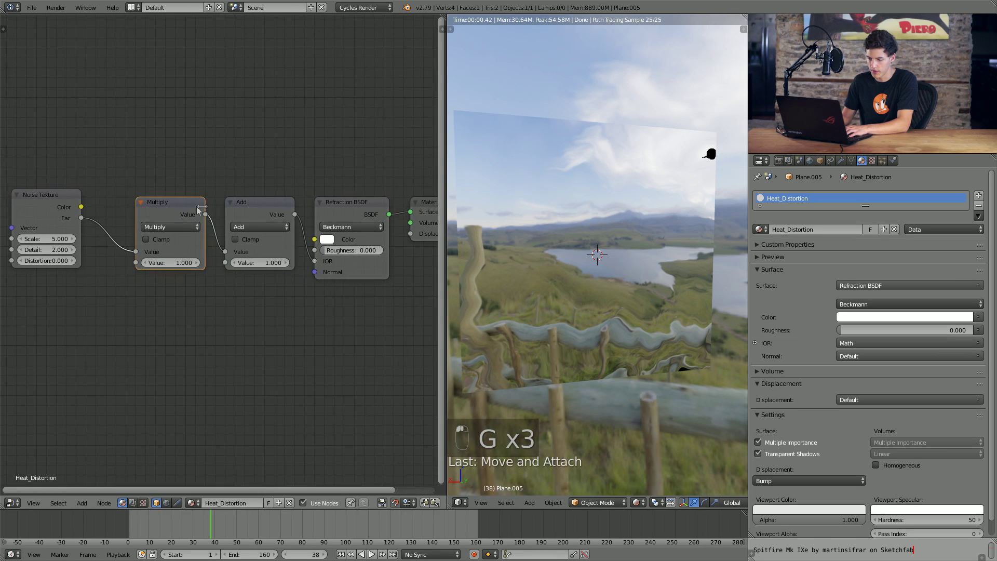
key(g)
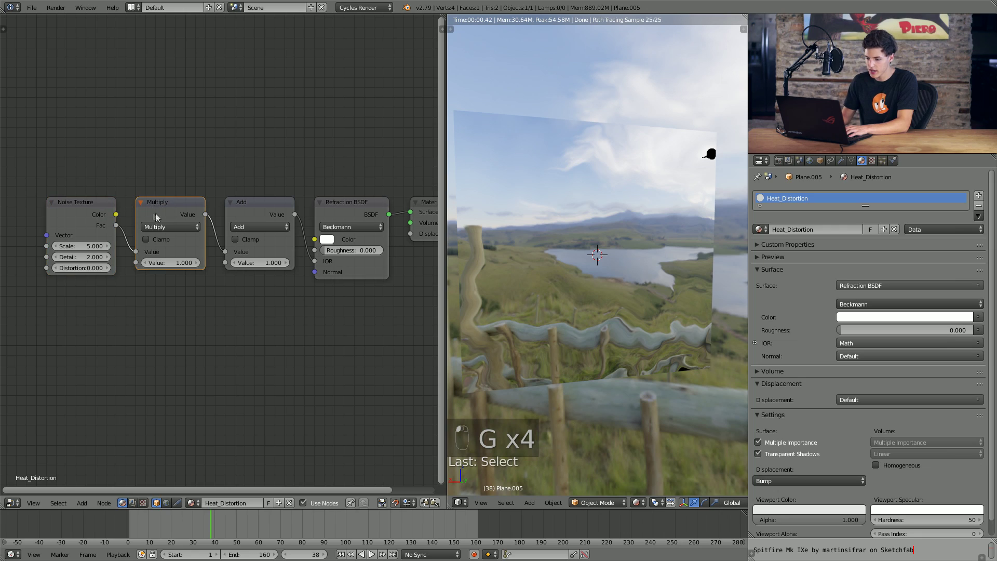
Label the Multiply node 'Strength Mult' in the node properties sidebar.
key(n)
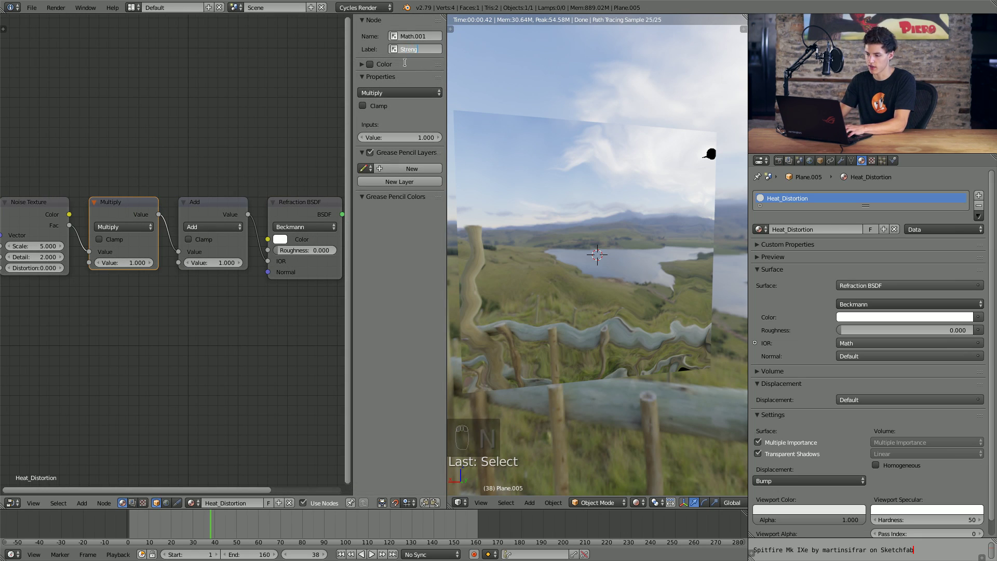
key(BackSpace)
key(BackSpace)
key(n)
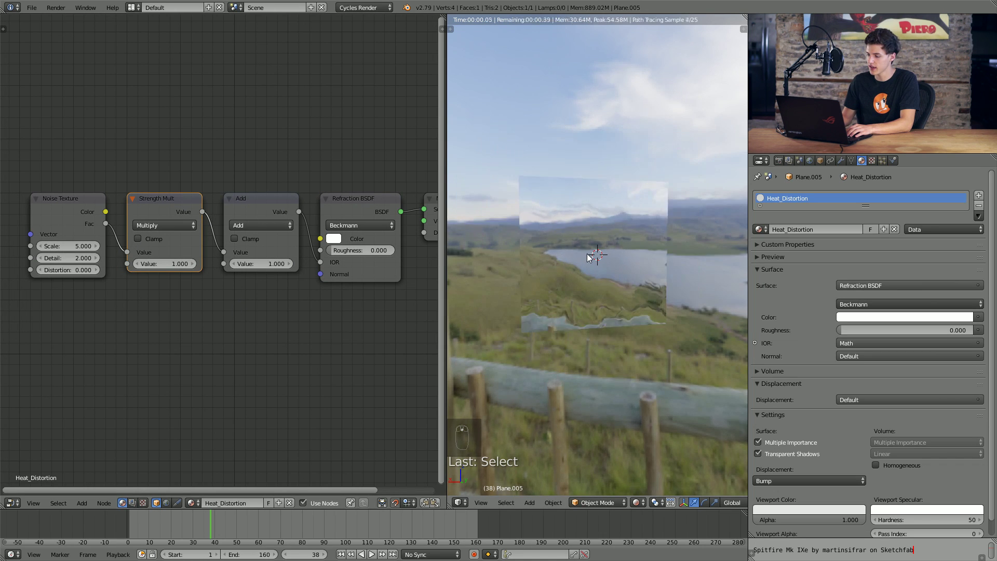
drag(586, 246, 545, 245)
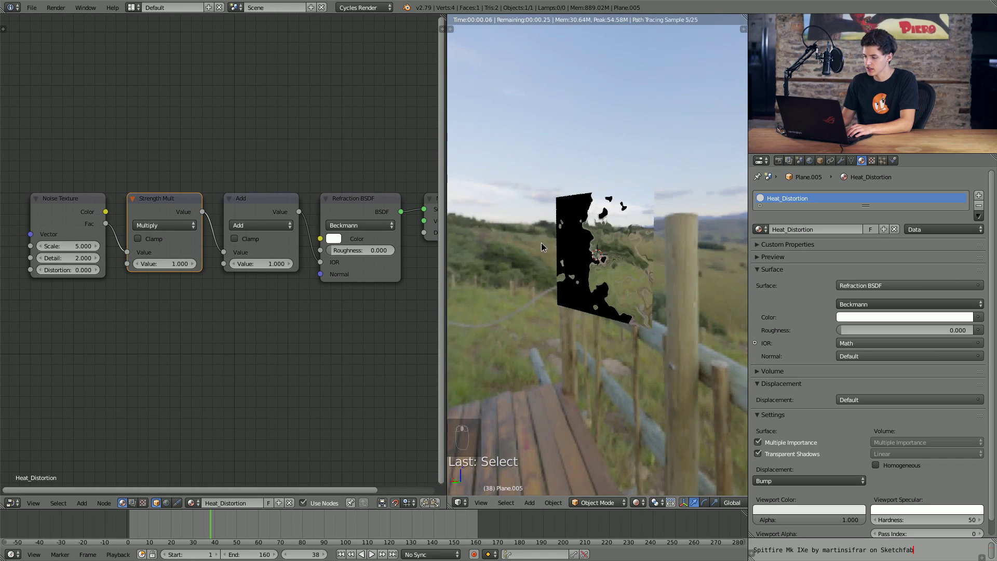
middle_click(582, 248)
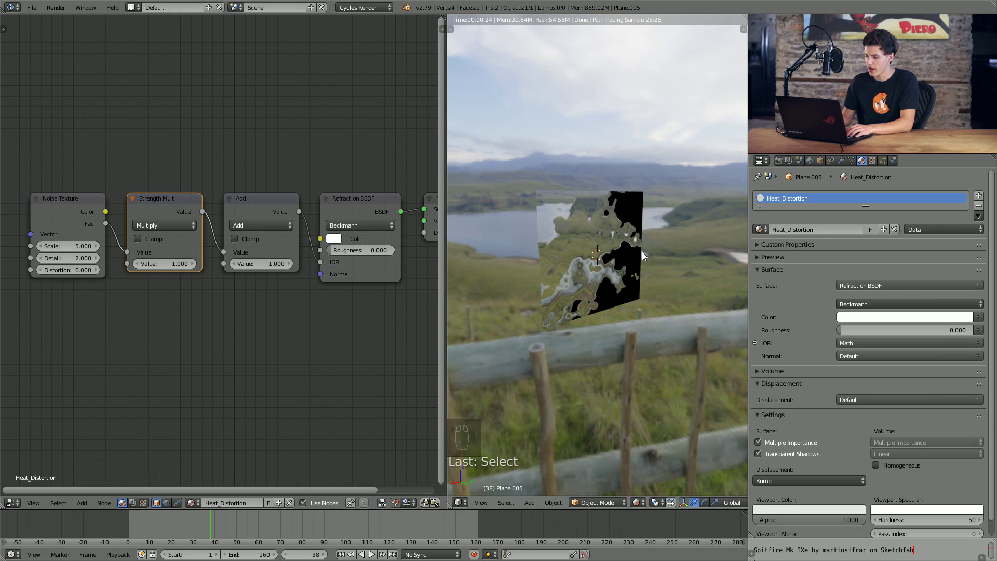
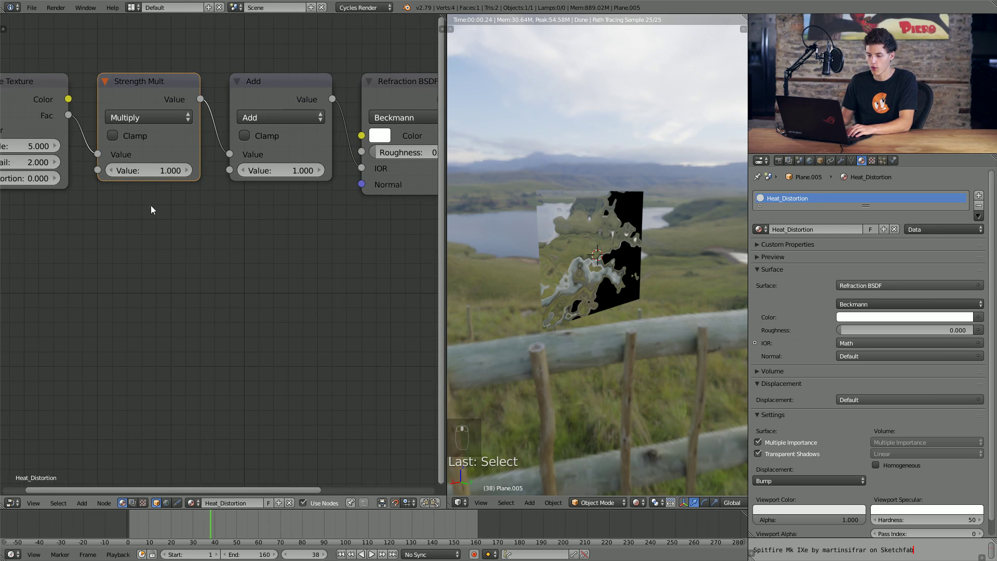
Add a Quadratic sphere Gradient Texture feeding a Diffuse BSDF wired to the material output.
key(shift+a)
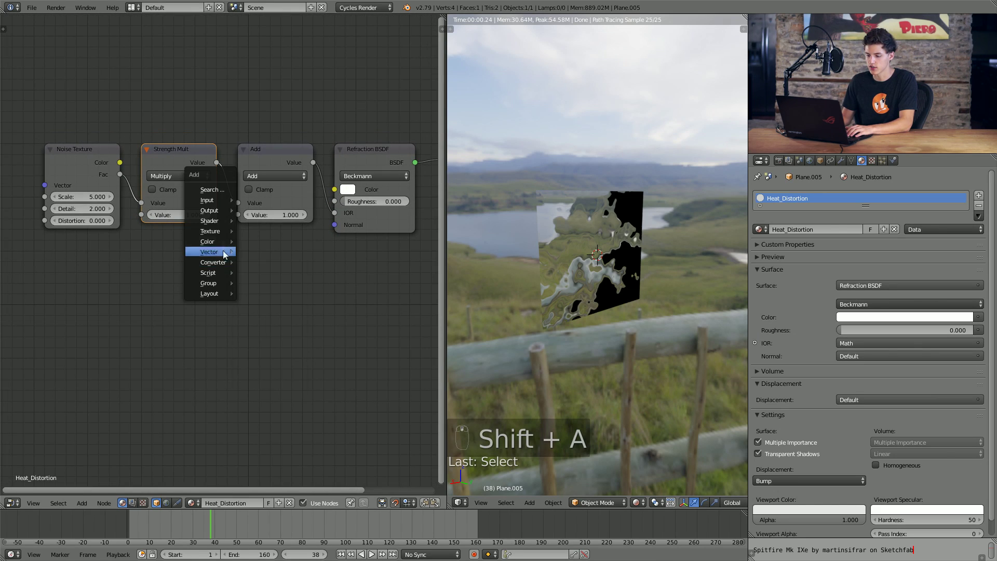
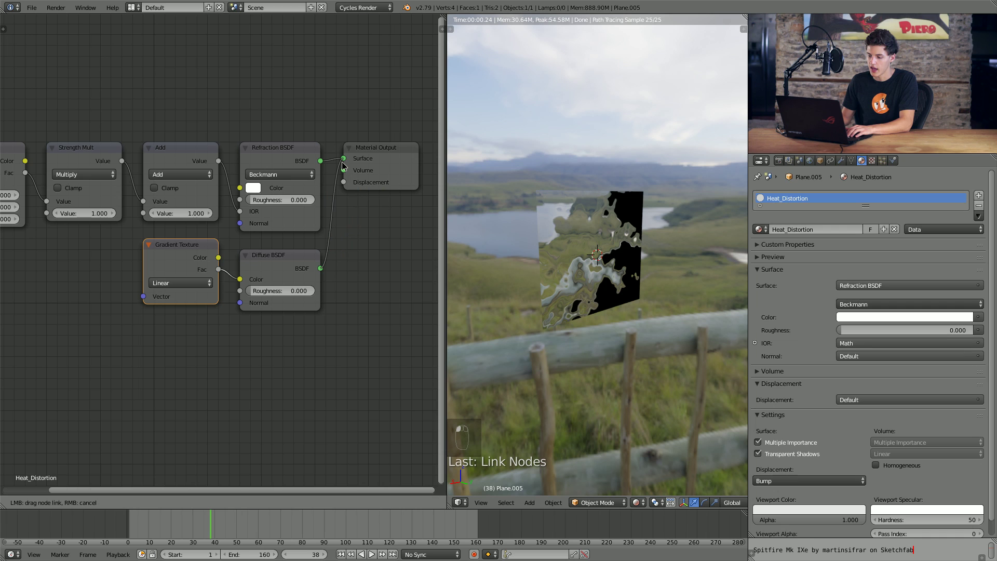
drag(604, 309, 568, 300)
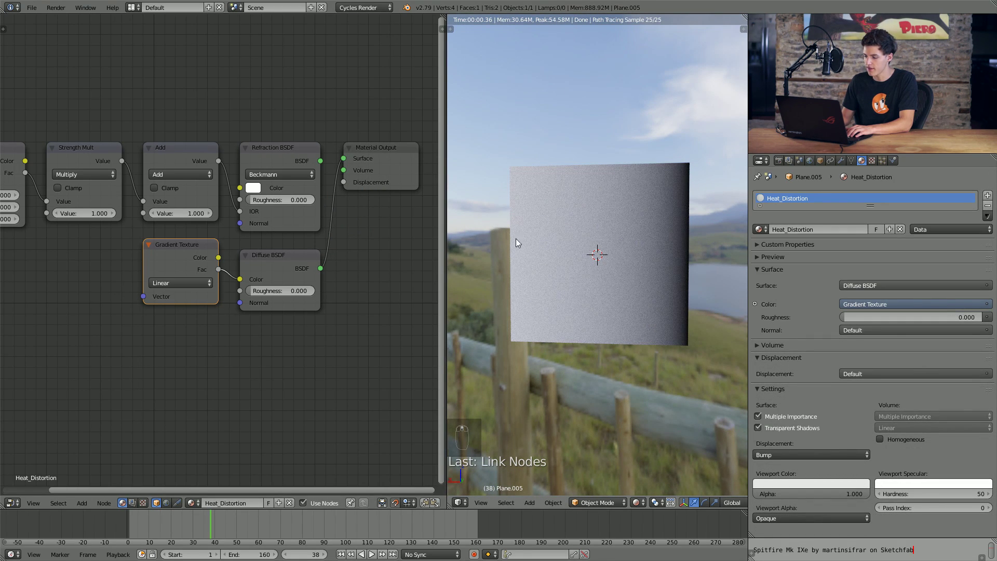
drag(252, 325, 154, 310)
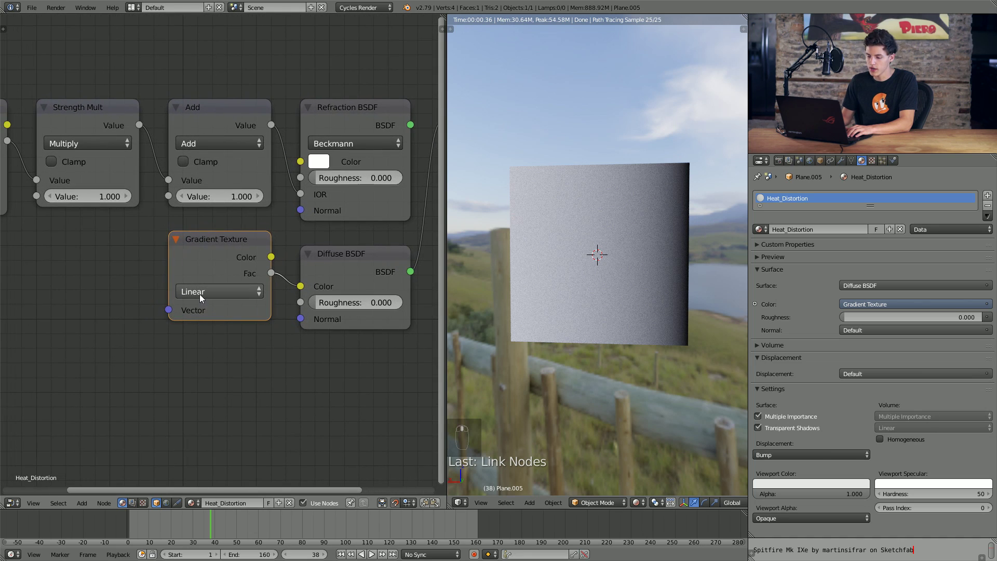
drag(226, 203, 653, 281)
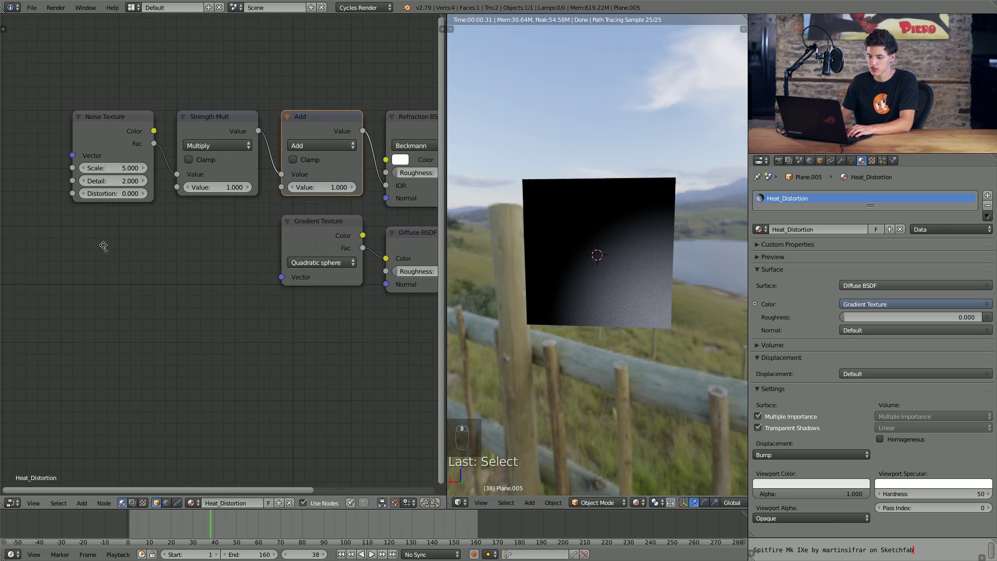
Add Texture Coordinate, Vector Math Subtract and Combine XYZ nodes feeding the Gradient's vector.
key(shift+a)
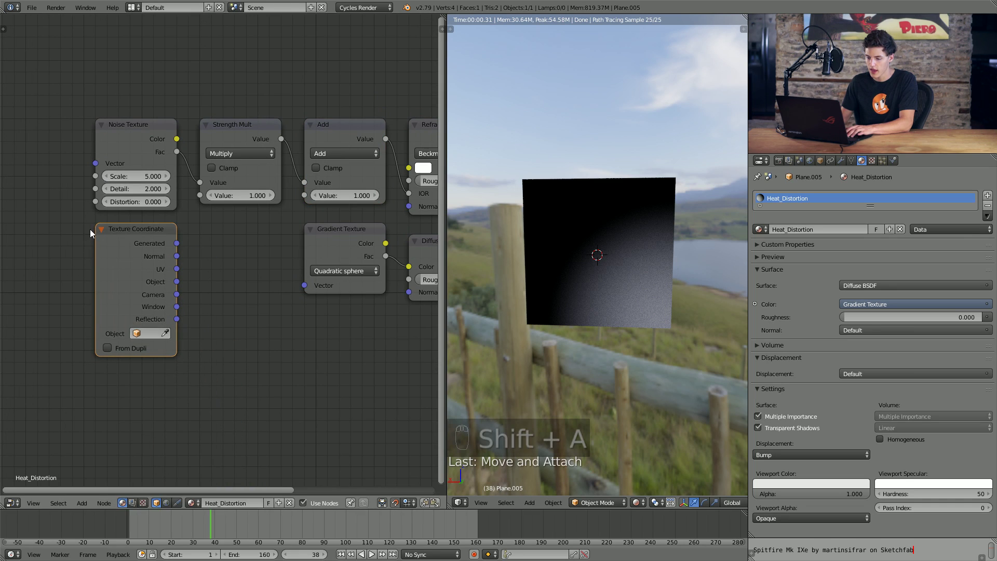
key(shift+a)
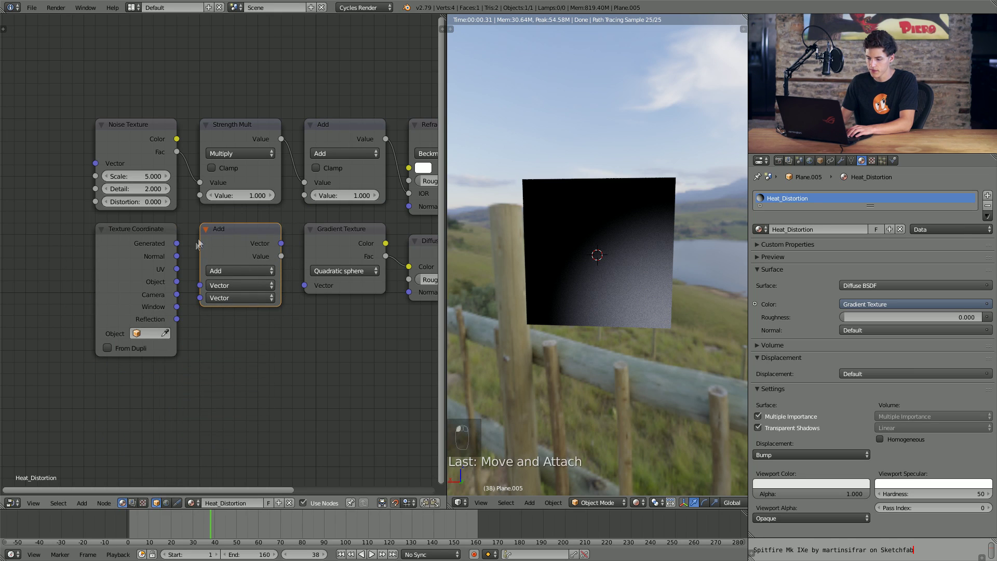
key(shift+a)
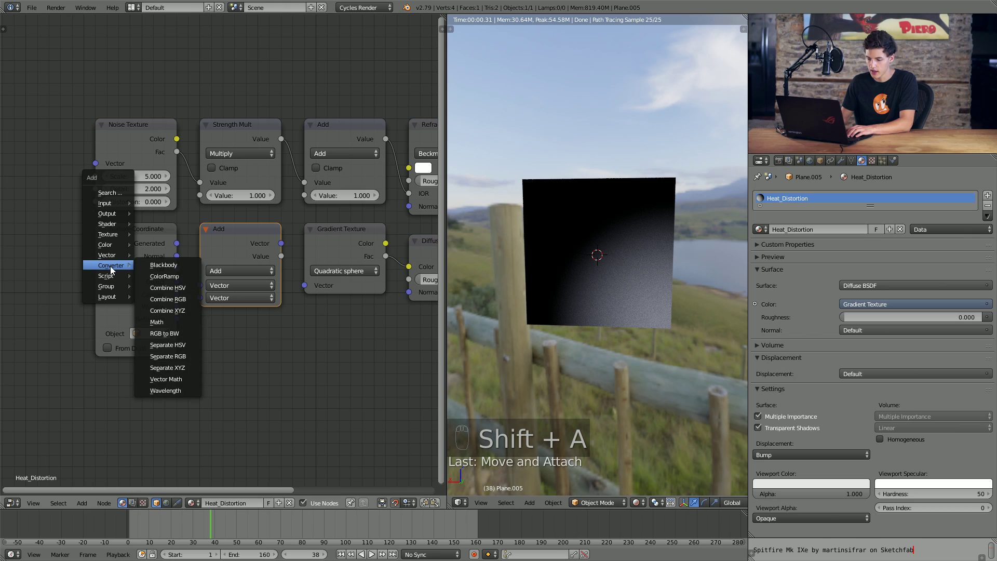
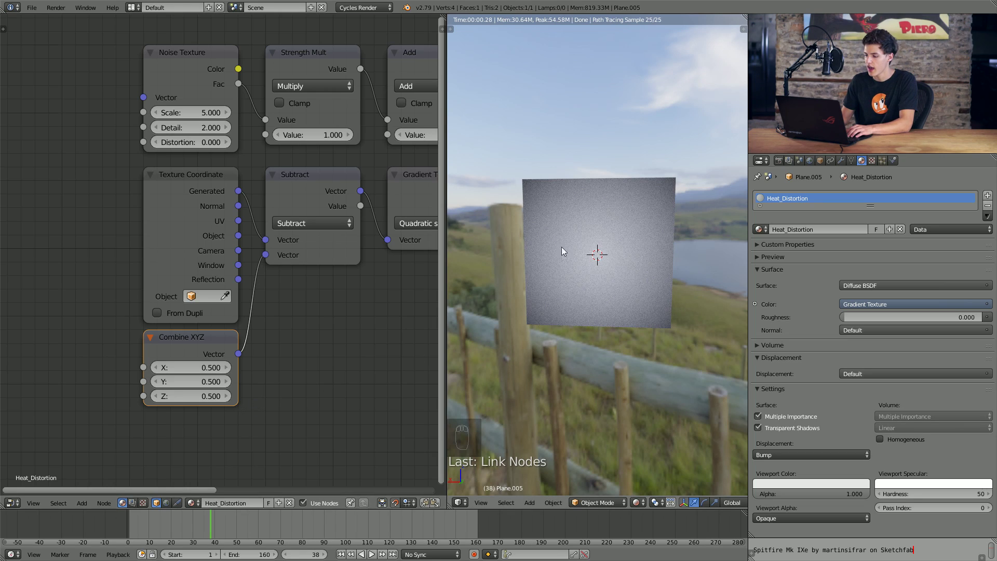
drag(618, 259, 300, 199)
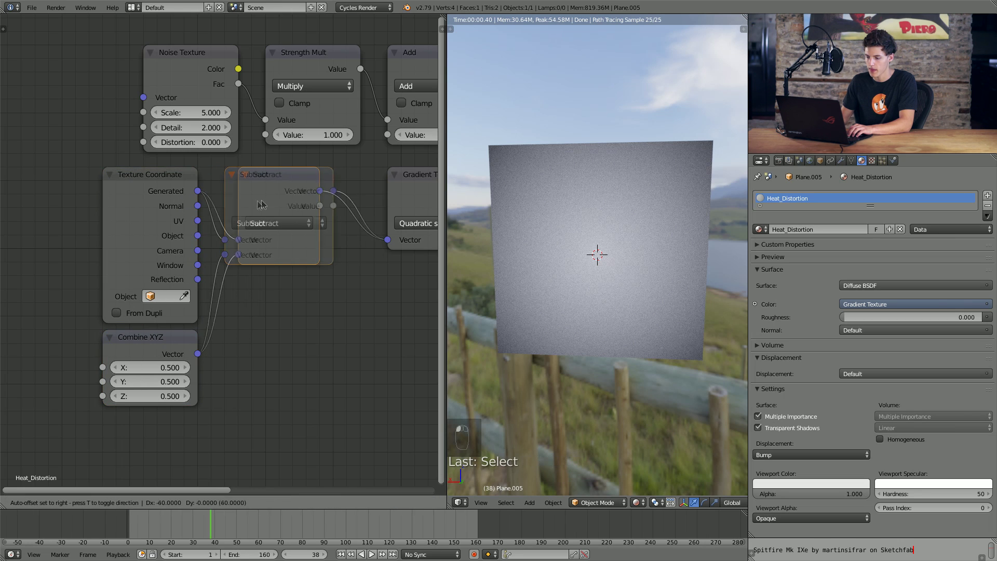
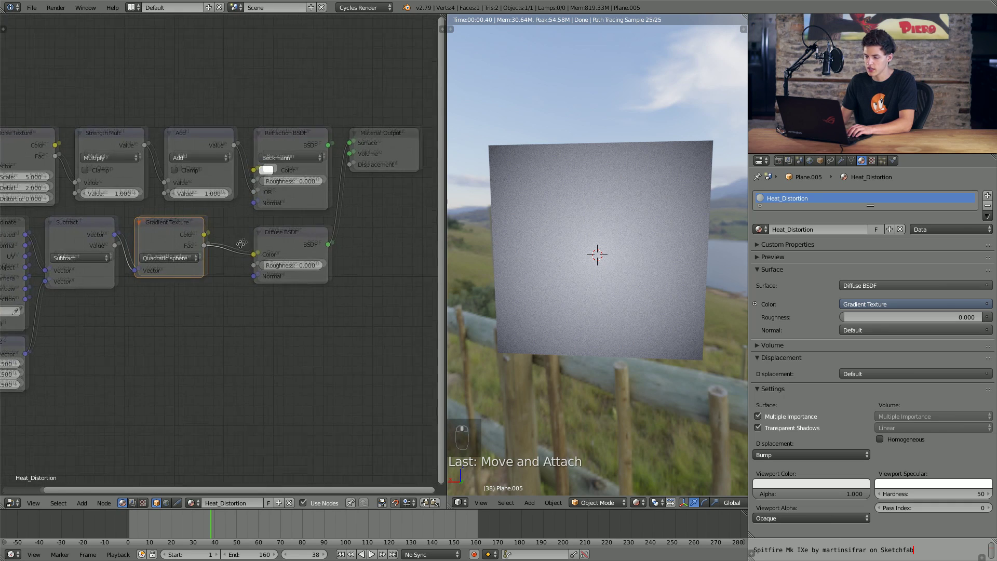
Insert a ColorRamp after the Gradient Texture with Ease interpolation and black stop at 0.273.
key(shift+a)
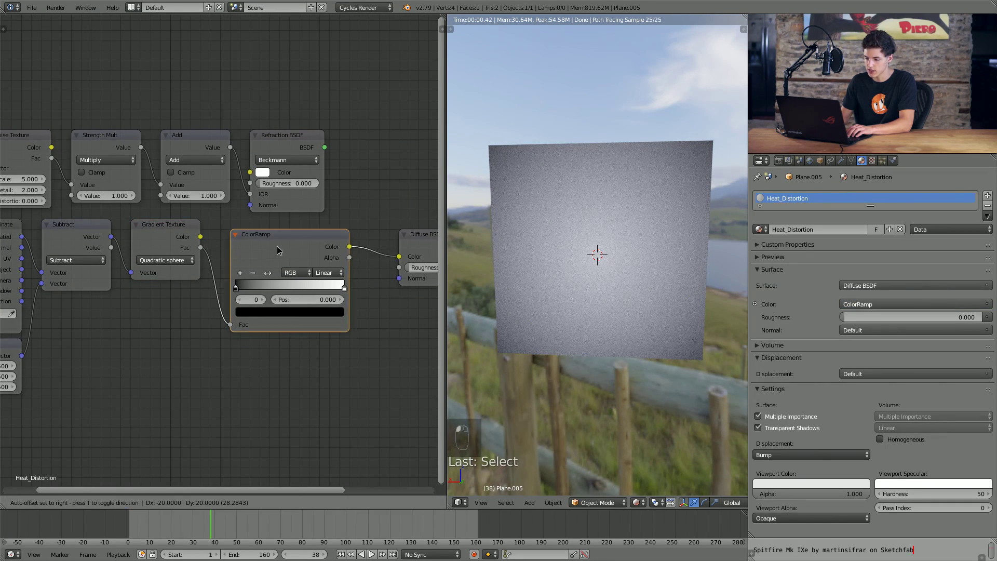
drag(316, 245, 156, 292)
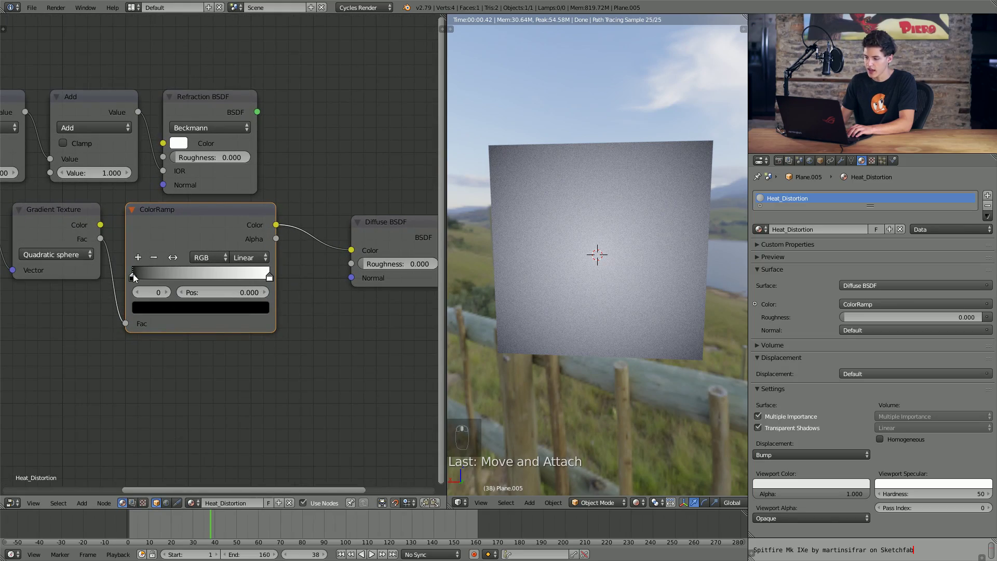
drag(151, 277, 172, 280)
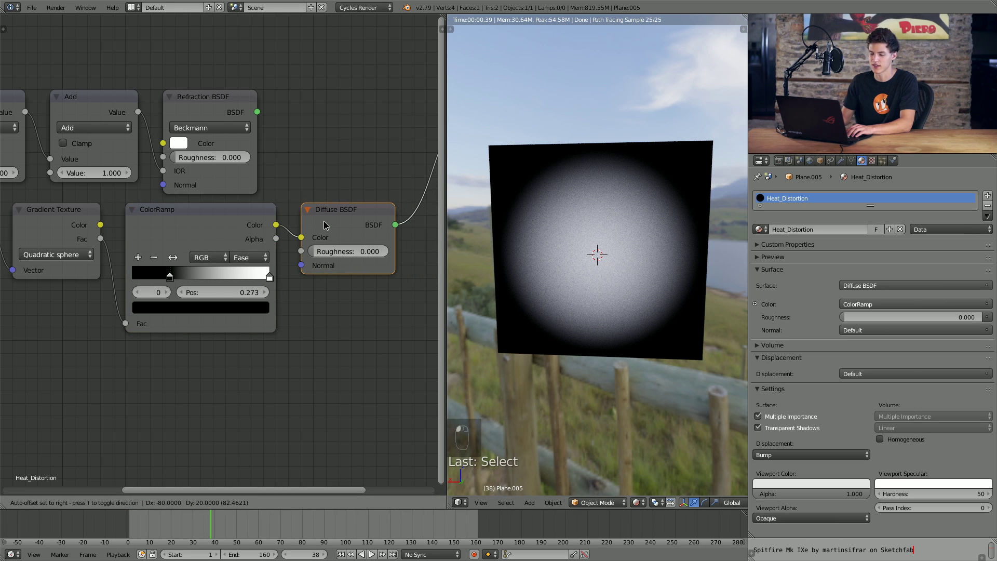
drag(339, 230, 232, 235)
drag(269, 226, 168, 230)
drag(97, 314, 342, 231)
Duplicate Strength Mult into a 'Sphere Mask' Multiply combining the noise with the ColorRamp circle.
key(g)
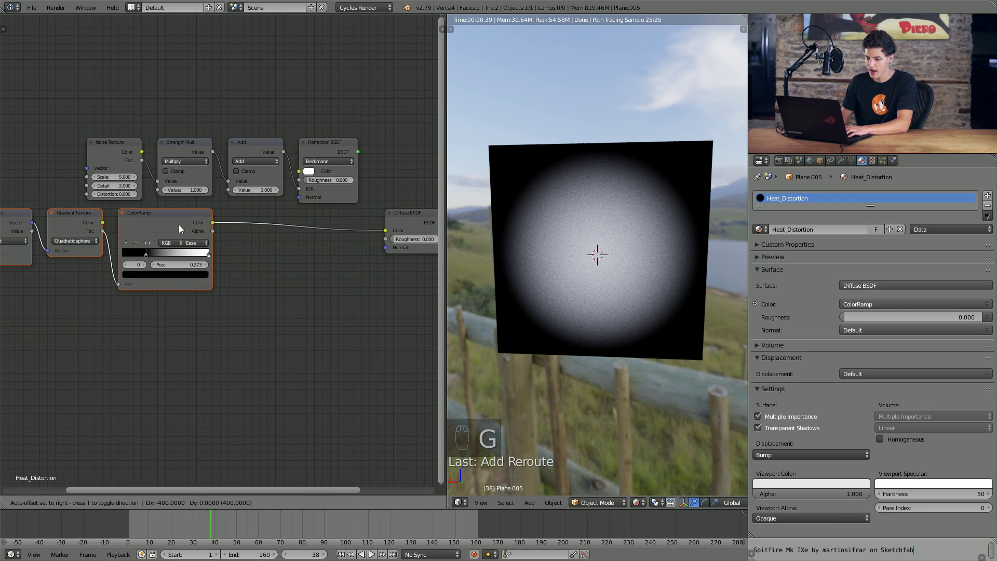
key(g)
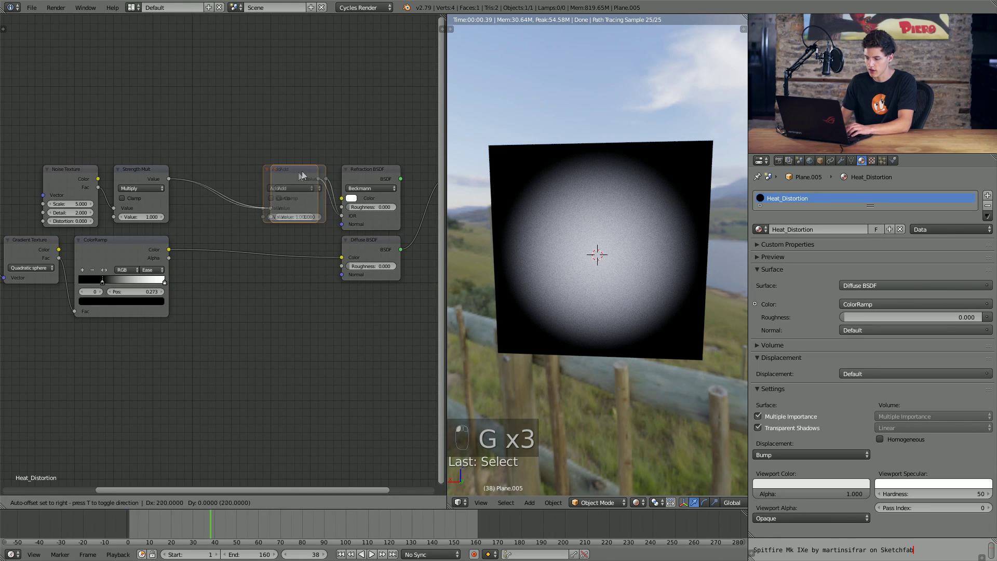
key(g)
key(shift+d)
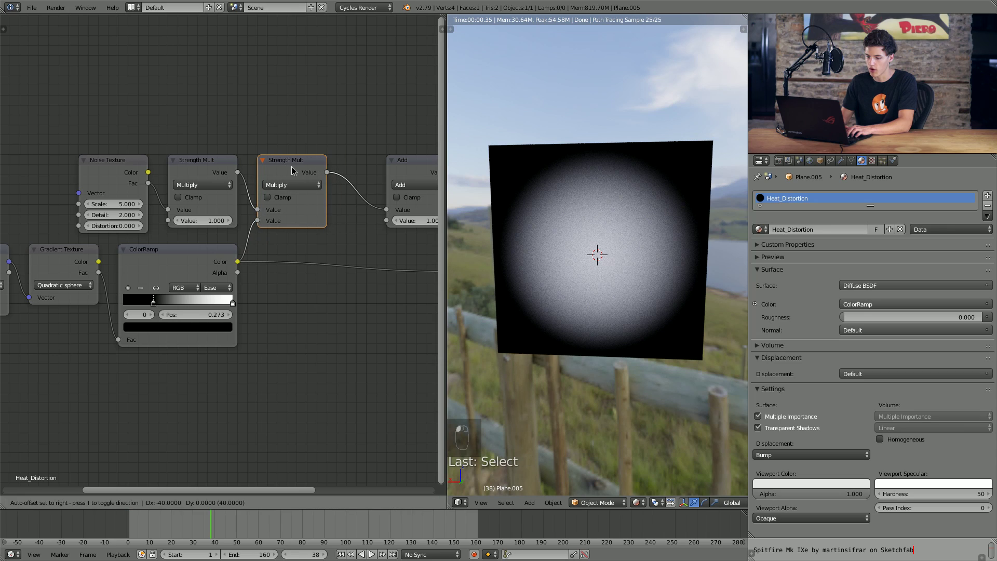
key(n)
key(n)
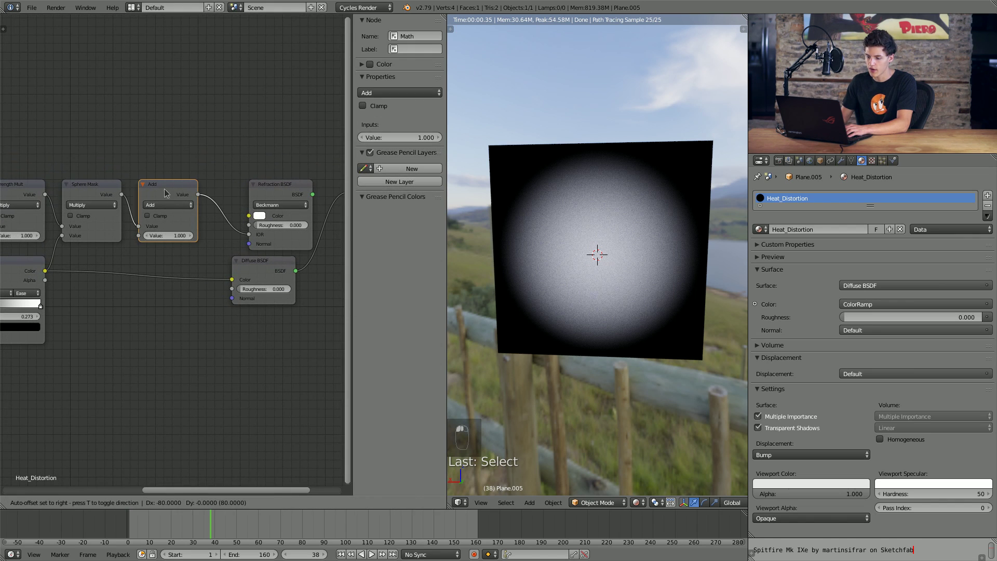
Reconnect Refraction BSDF to the output and set noise Scale 10, Detail 5, strength 5.
click(237, 194)
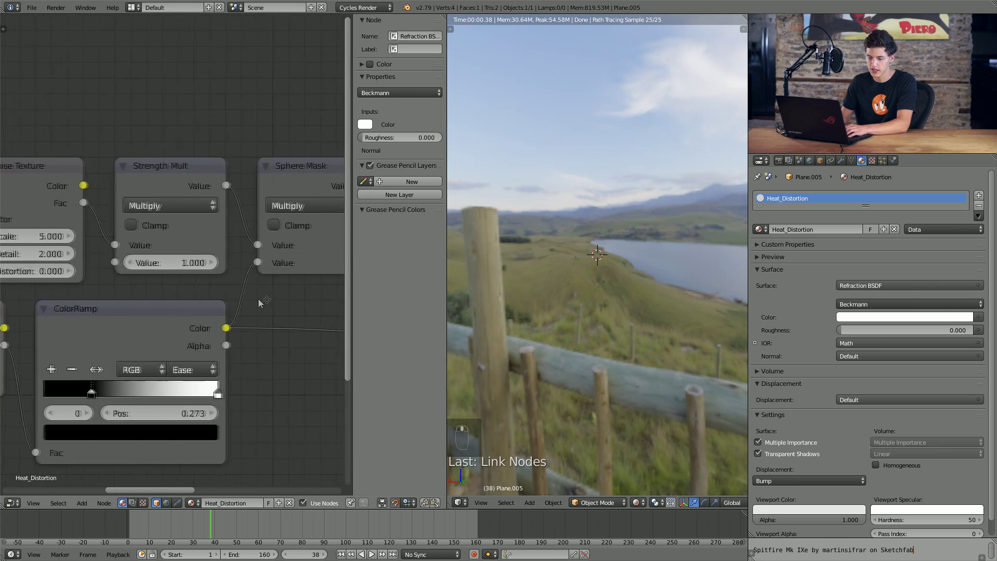
drag(93, 262, 105, 250)
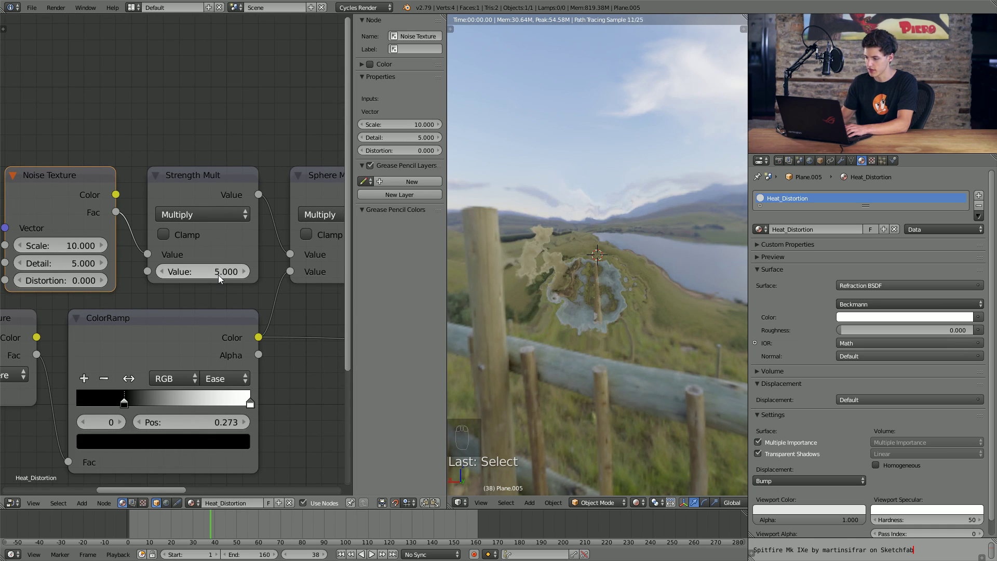
drag(622, 272, 596, 271)
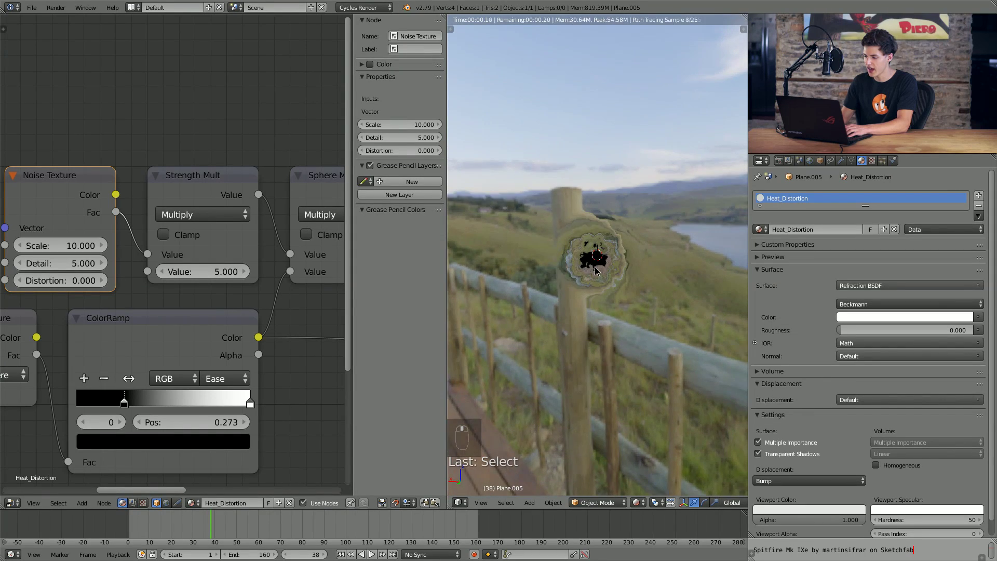
middle_click(595, 260)
middle_click(594, 260)
middle_click(609, 262)
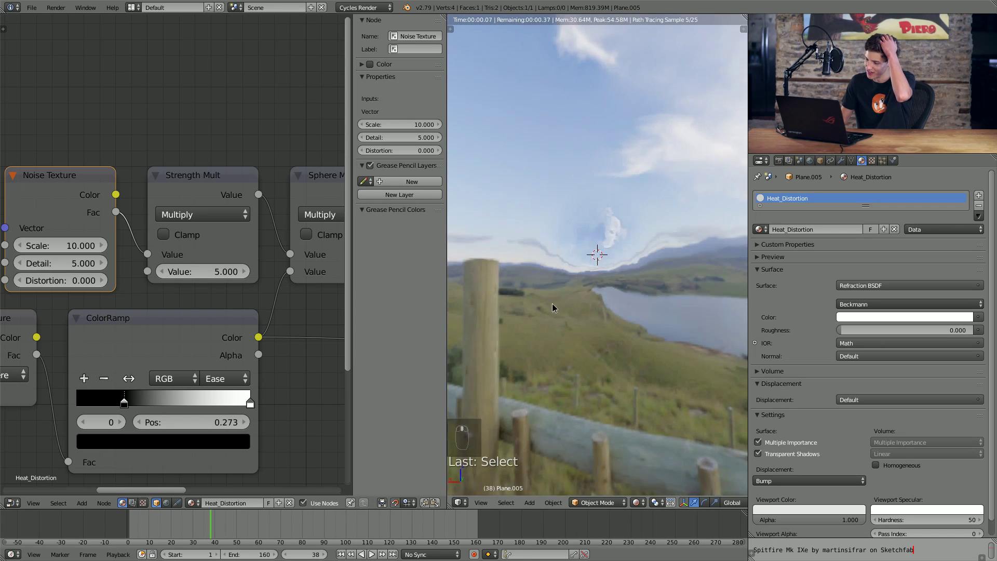
Add Mapping and Texture Coordinate nodes feeding Generated coordinates into the Noise vector, Y location -1 m.
middle_click(533, 326)
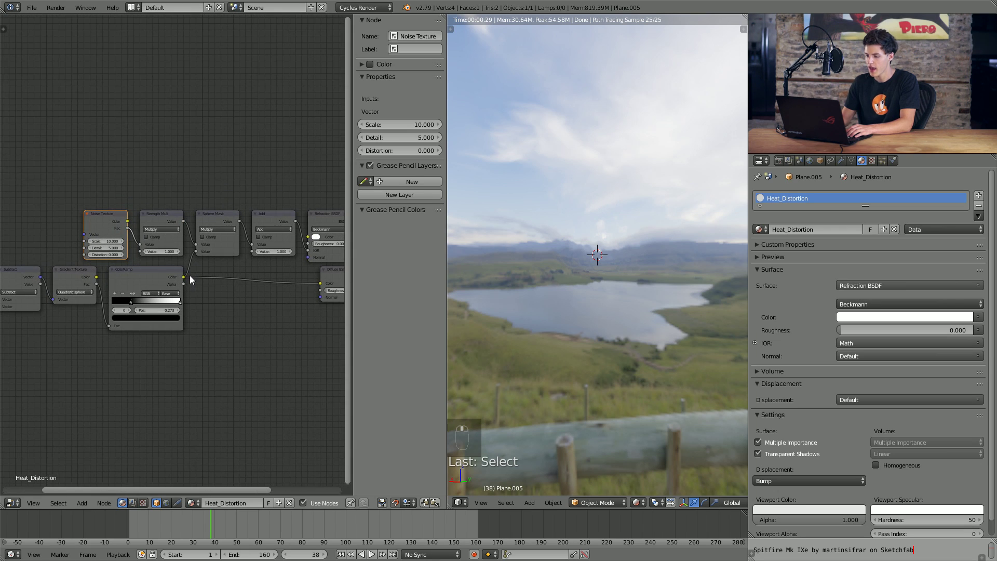
drag(83, 354, 61, 325)
key(shift+a)
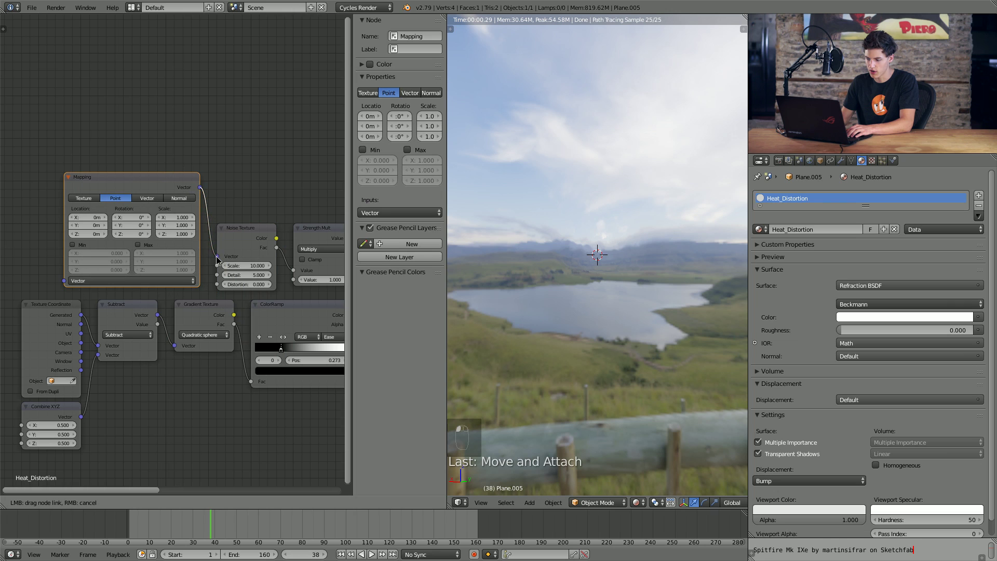
key(shift+d)
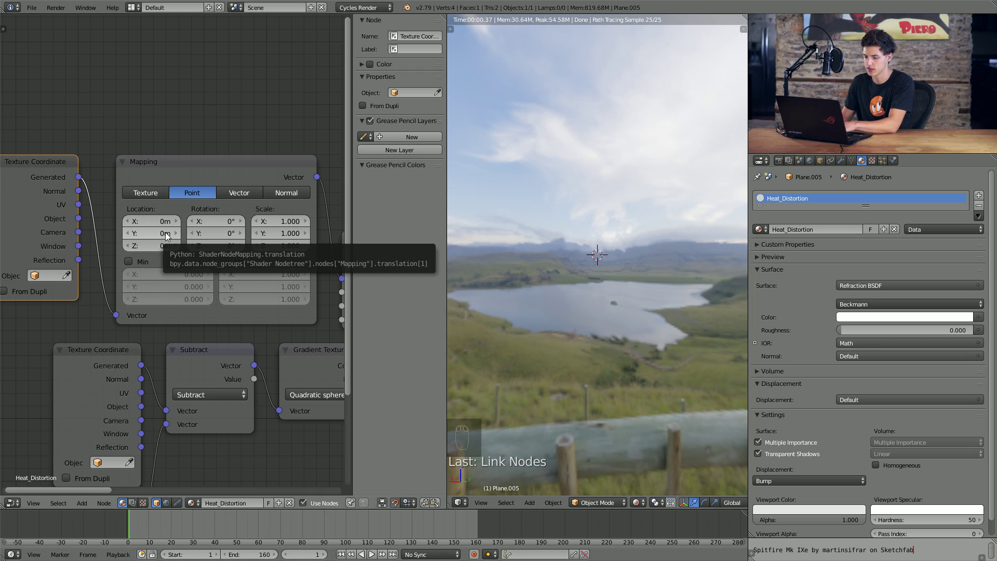
Keyframe Mapping Y location 0 m at frame 1 and -1.25 m at frame 160, then play back.
key(i)
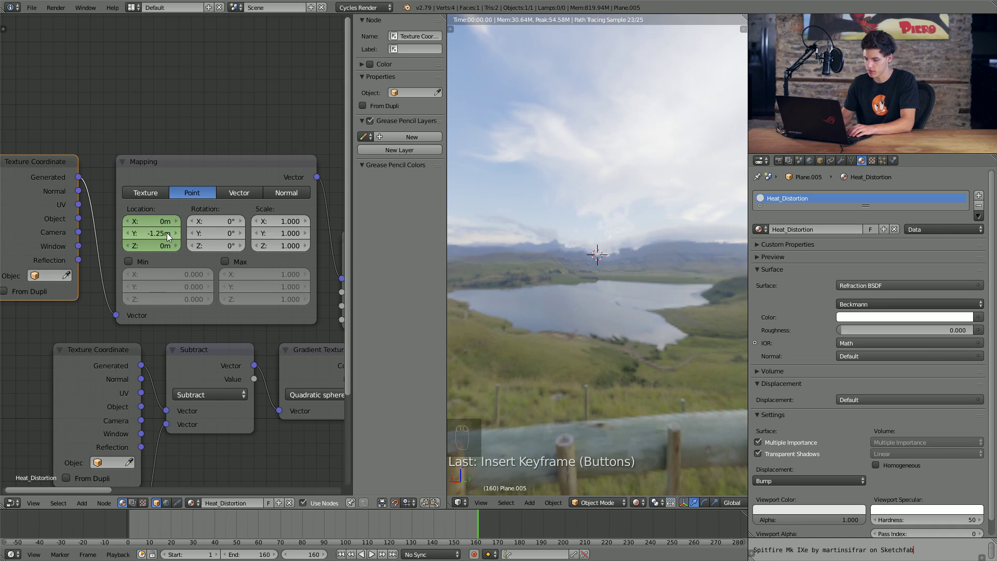
key(i)
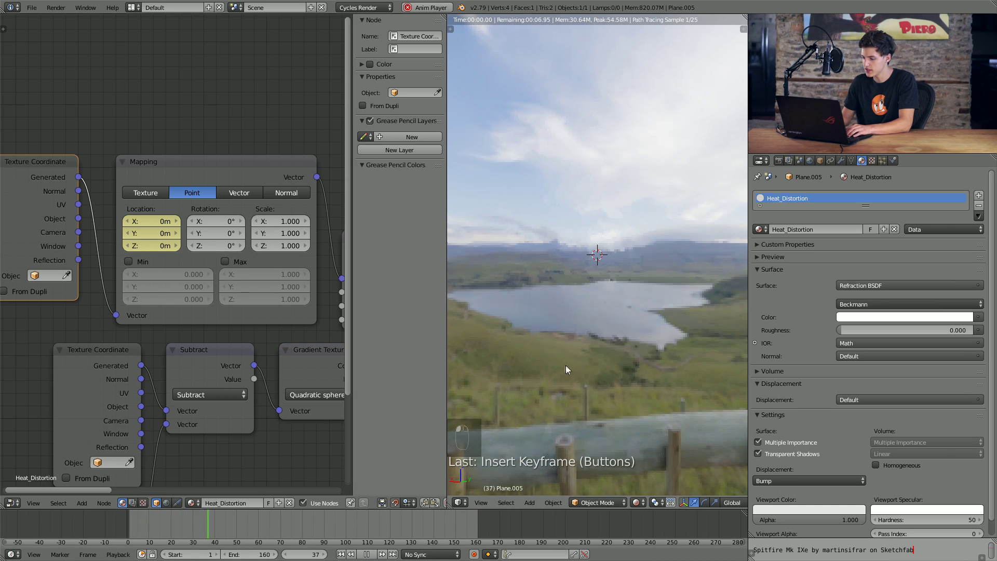
middle_click(551, 350)
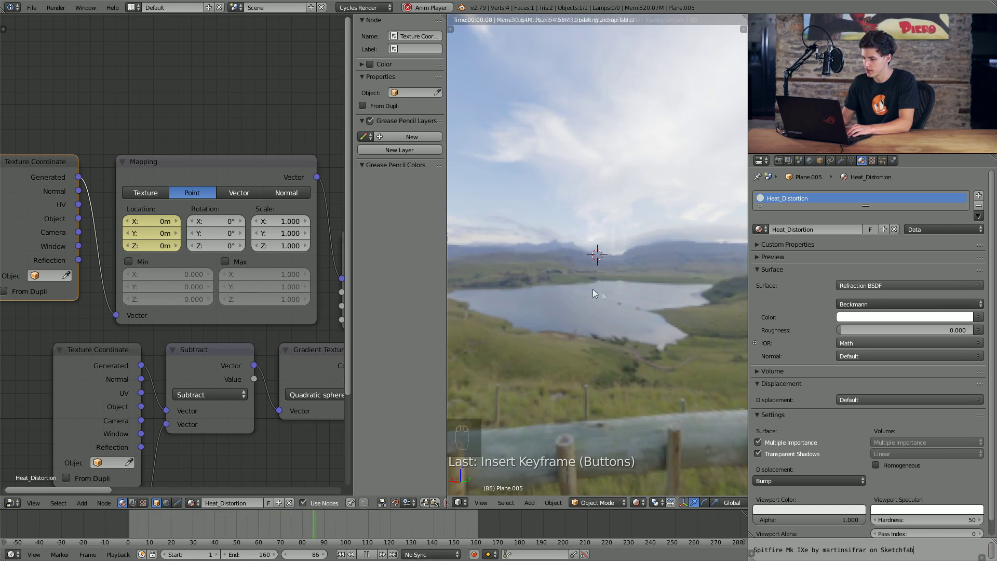
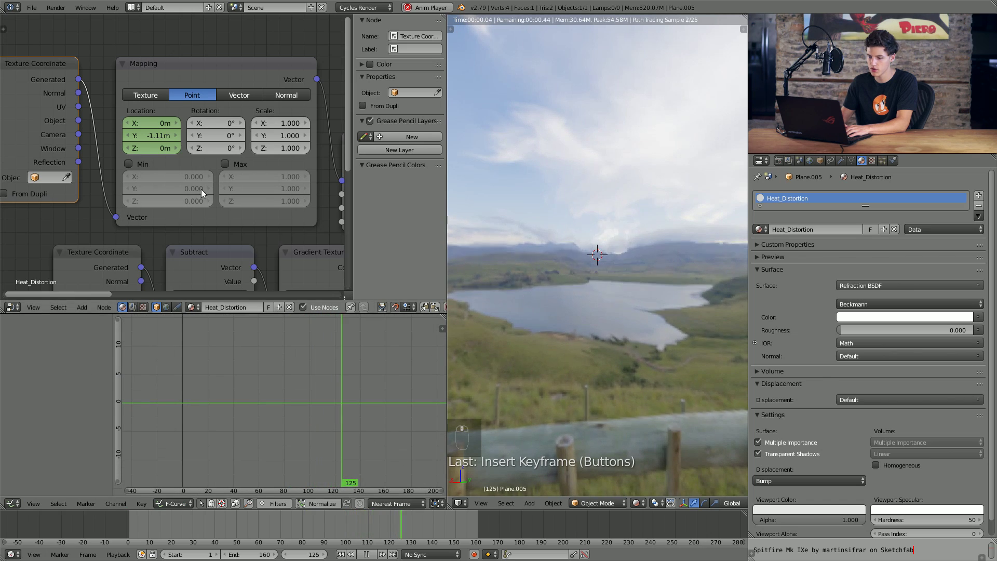
Open a Graph Editor area and expand the Mapping X, Y, Z location channels.
drag(642, 288, 555, 278)
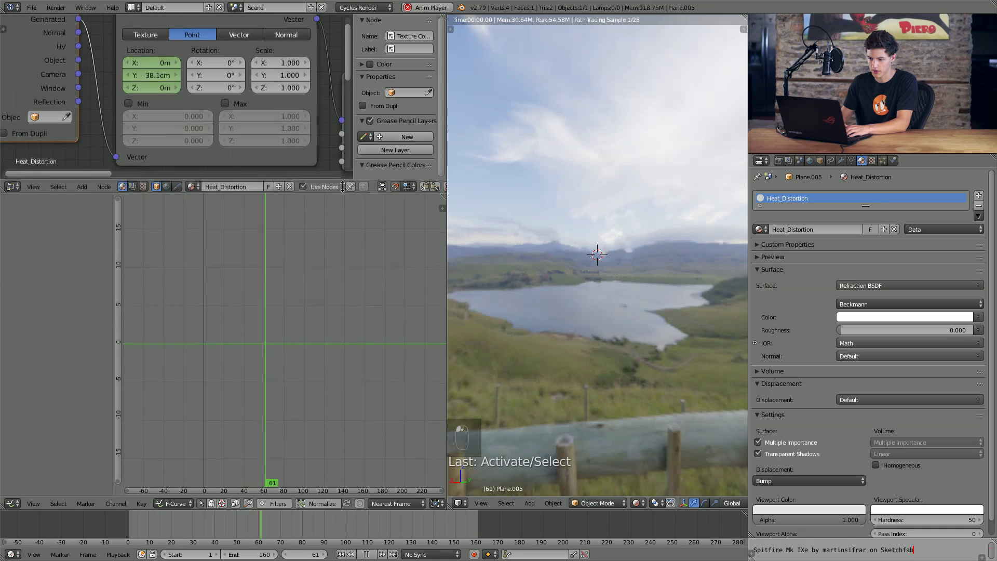
drag(183, 247, 262, 152)
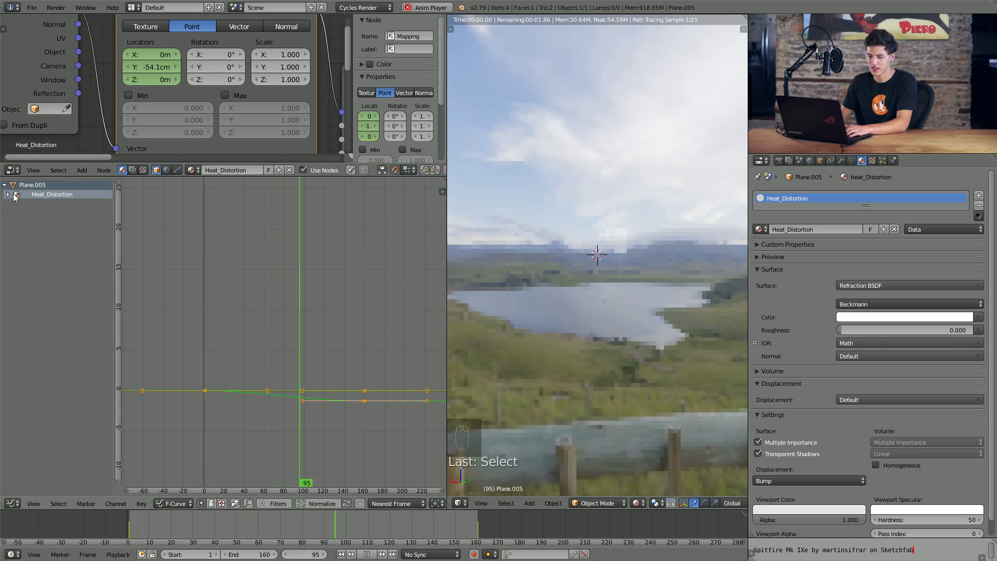
drag(10, 199, 41, 211)
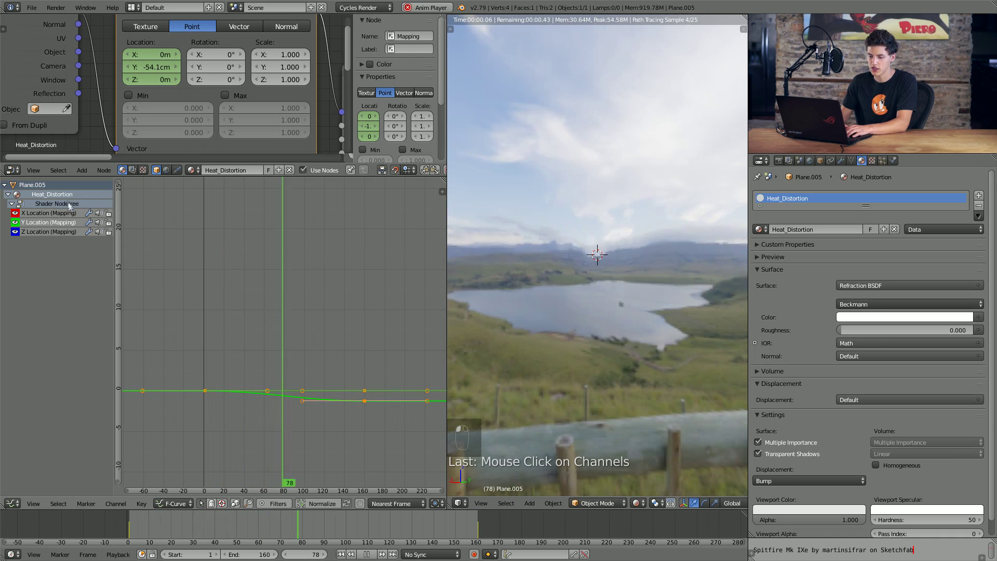
Select all location keyframes and set their interpolation to Linear.
key(a)
key(a)
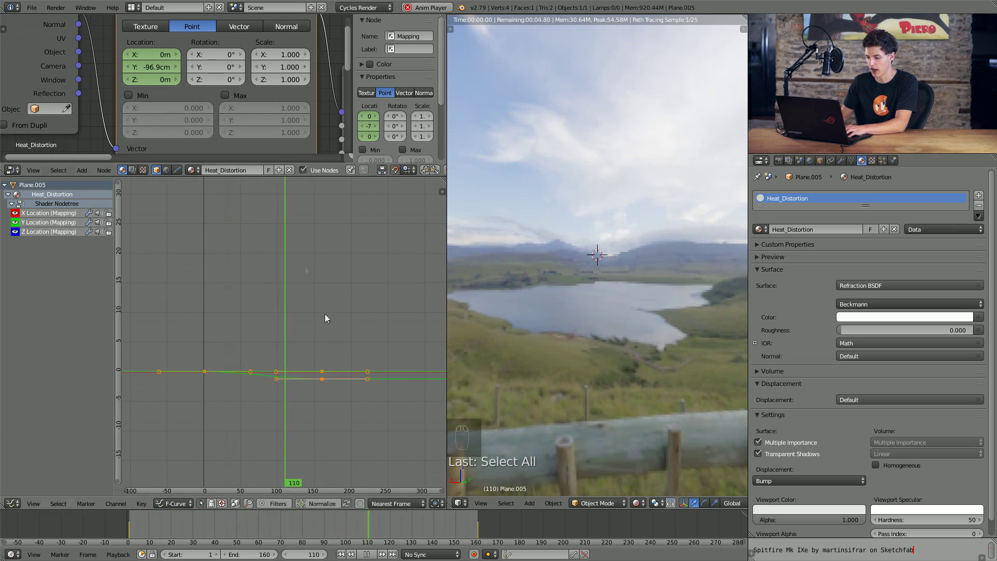
key(t)
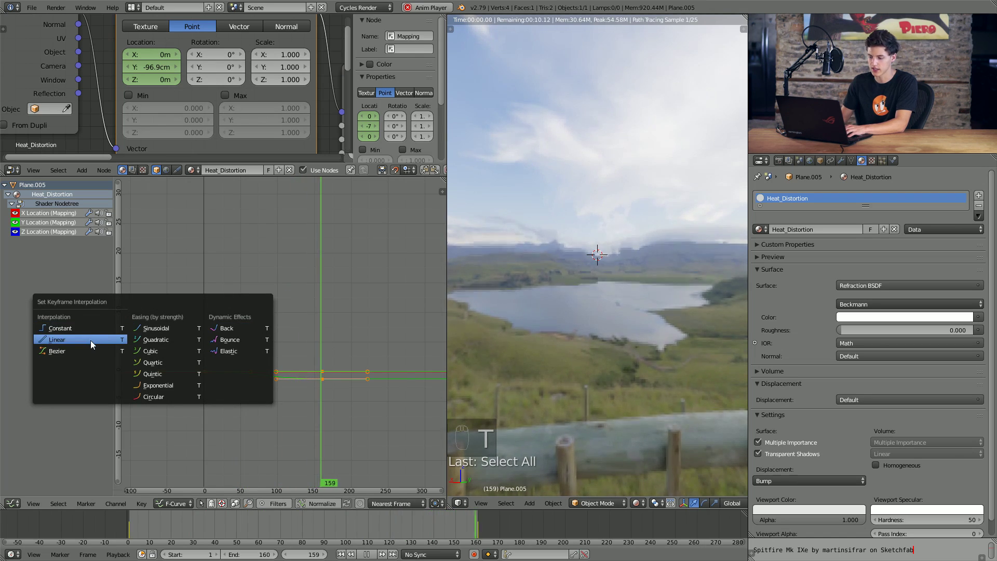
drag(278, 379, 216, 383)
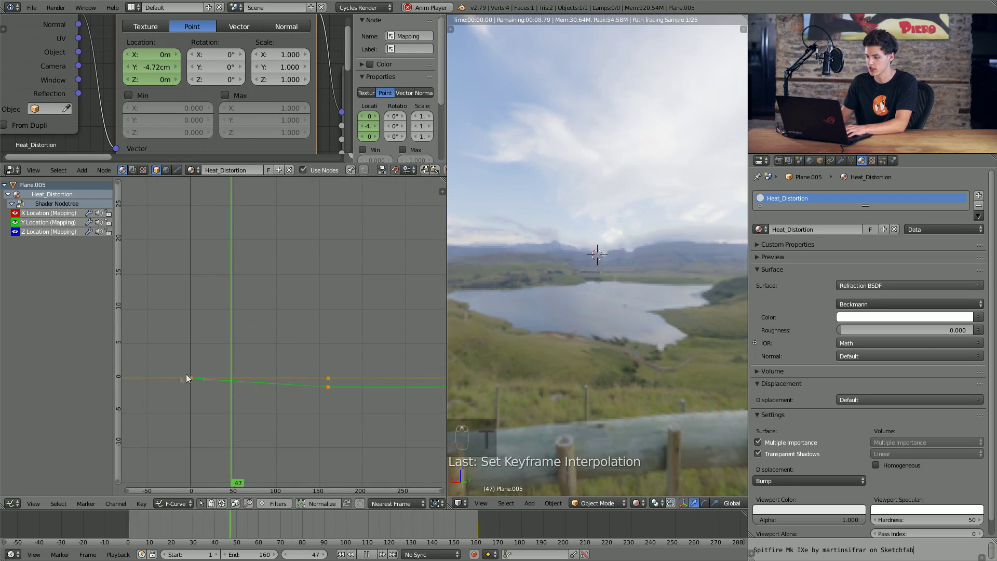
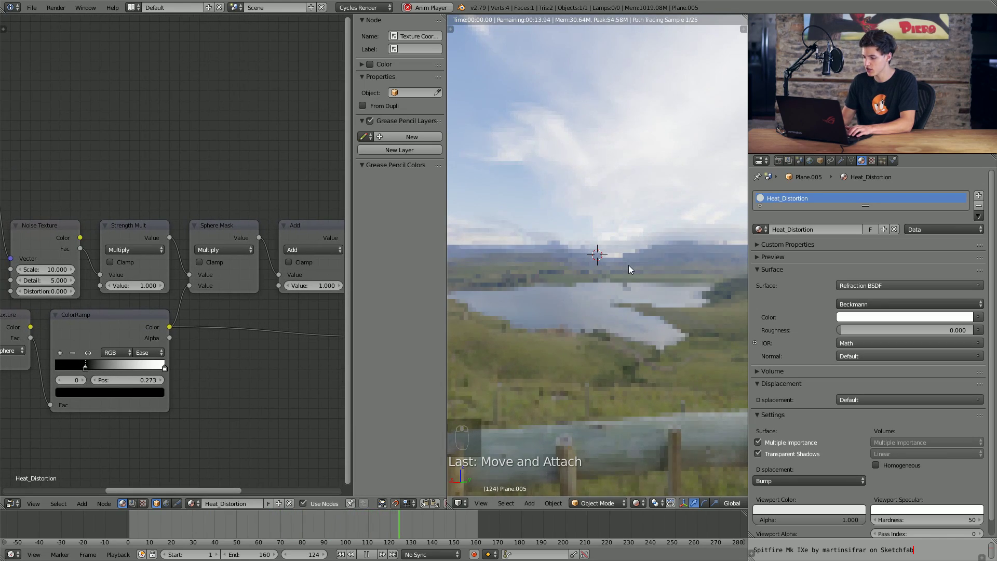
Return the viewport to Solid shading and leave local view to show the whole scene.
key(shift+z)
key(shift+z)
key(shift+z)
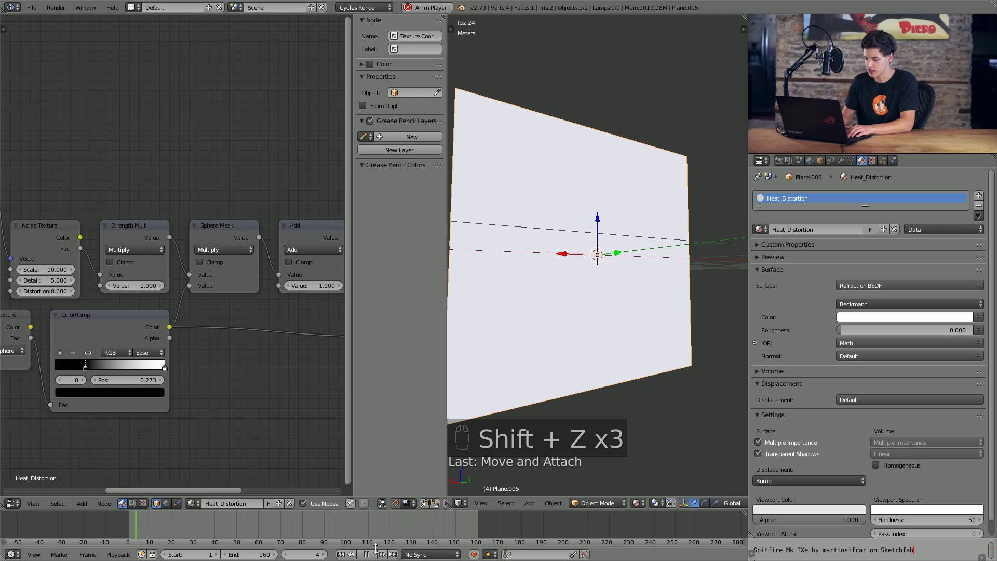
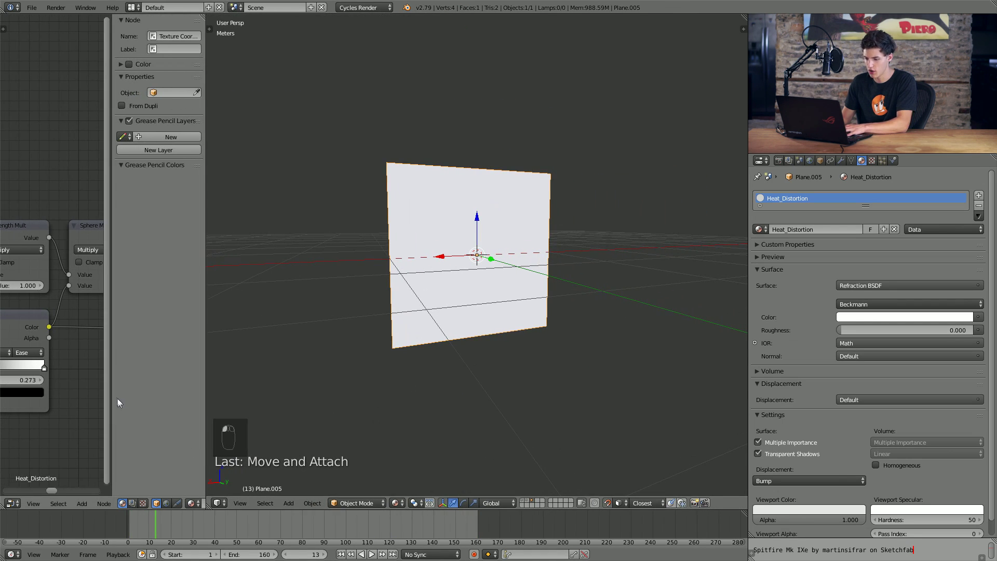
key(n)
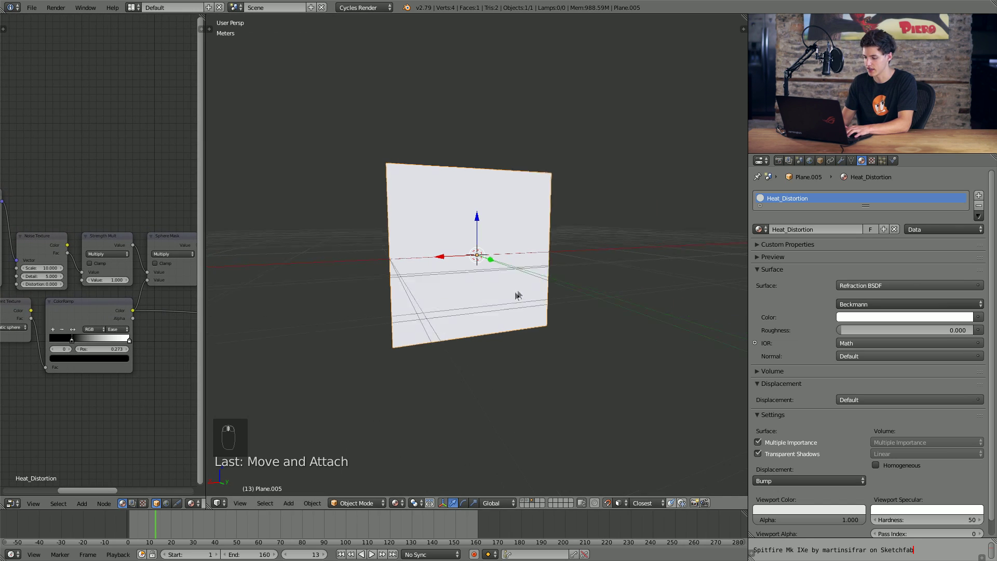
key(m)
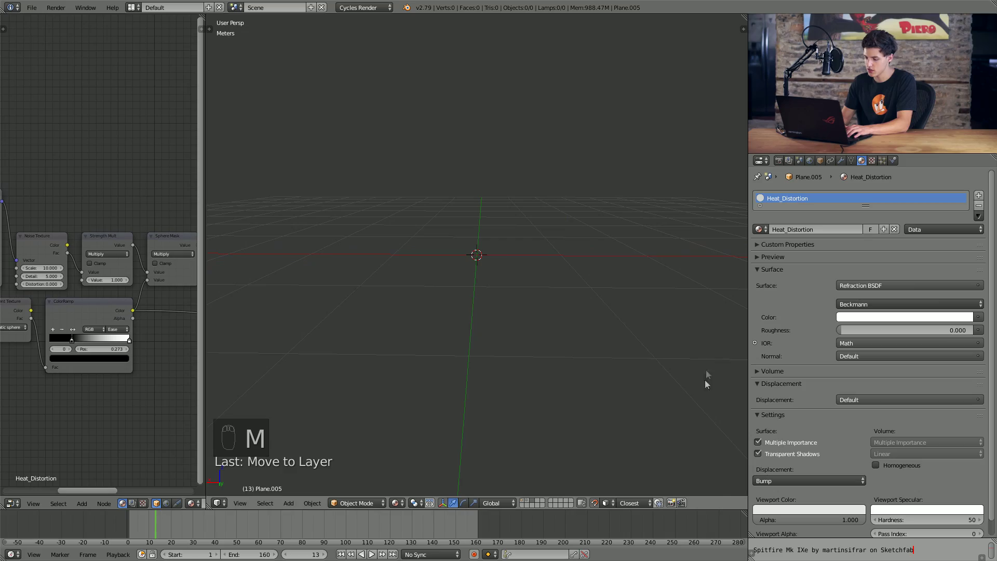
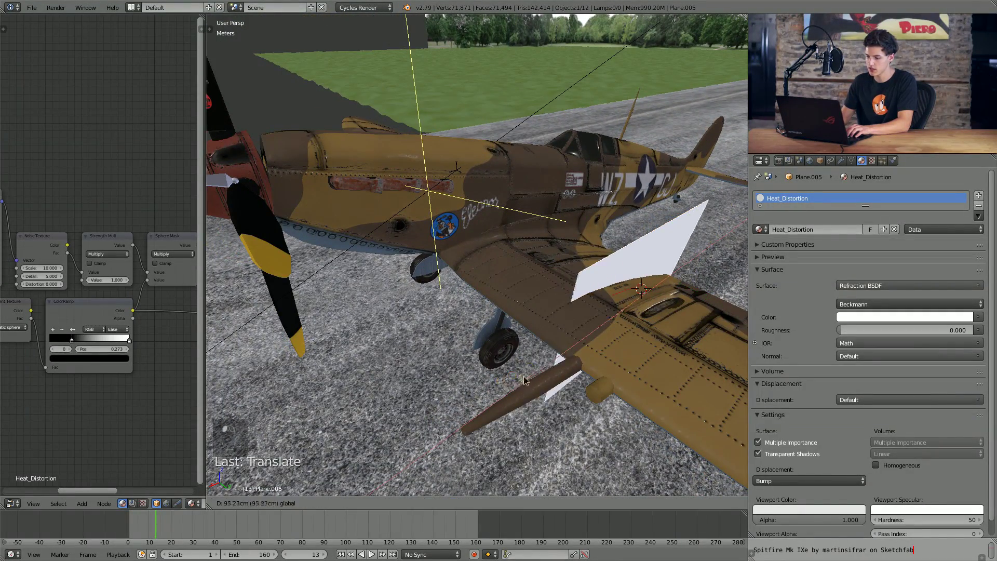
Move and rotate the plane over the exhaust pipes along the fuselage, checking it in Rendered shading.
key(shift+Tab)
key(shift+Tab)
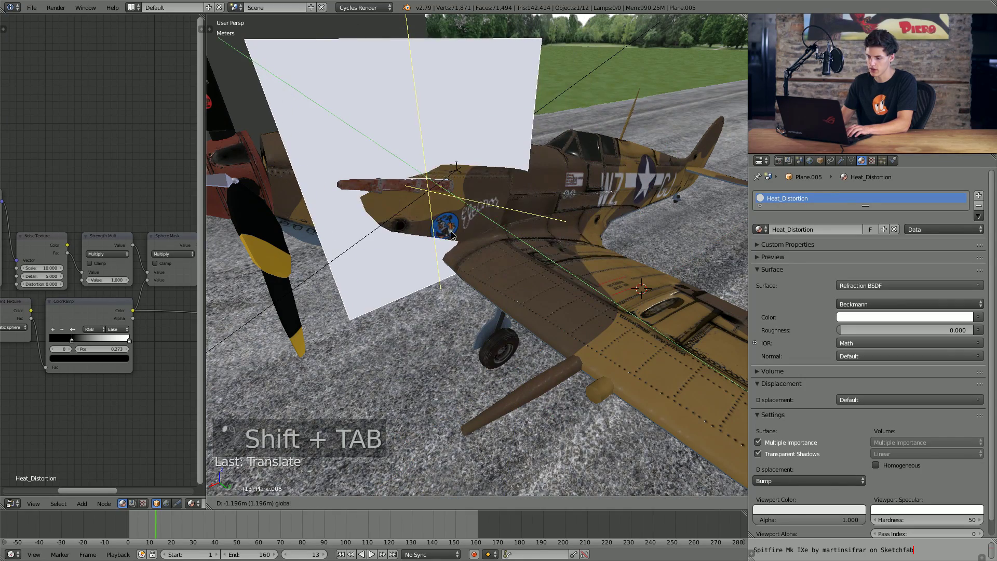
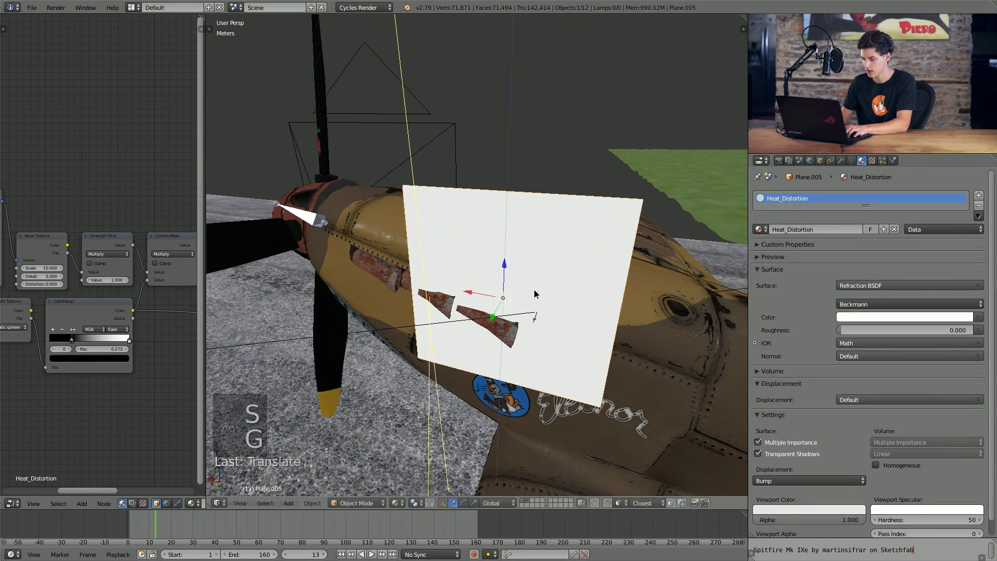
key(r)
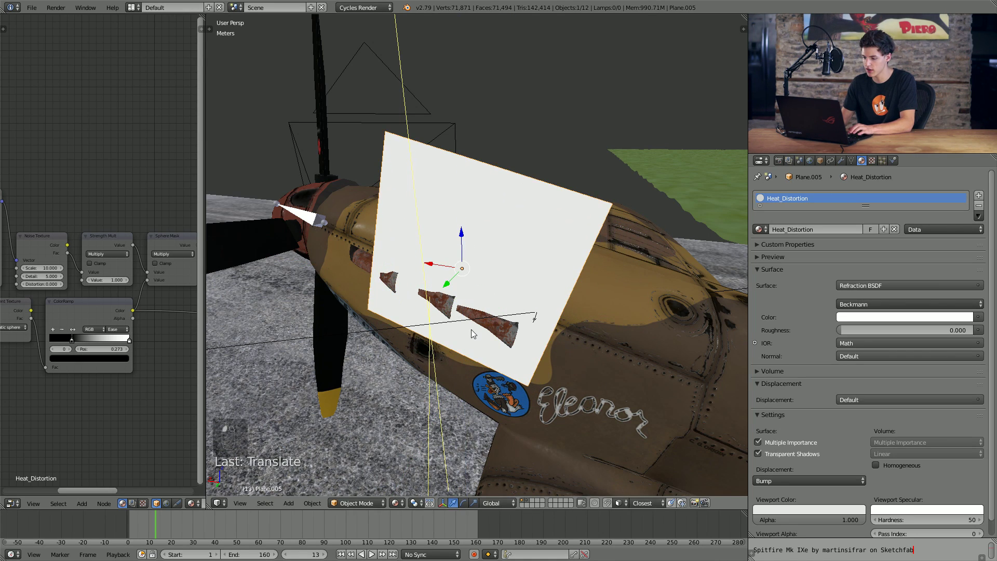
key(shift+z)
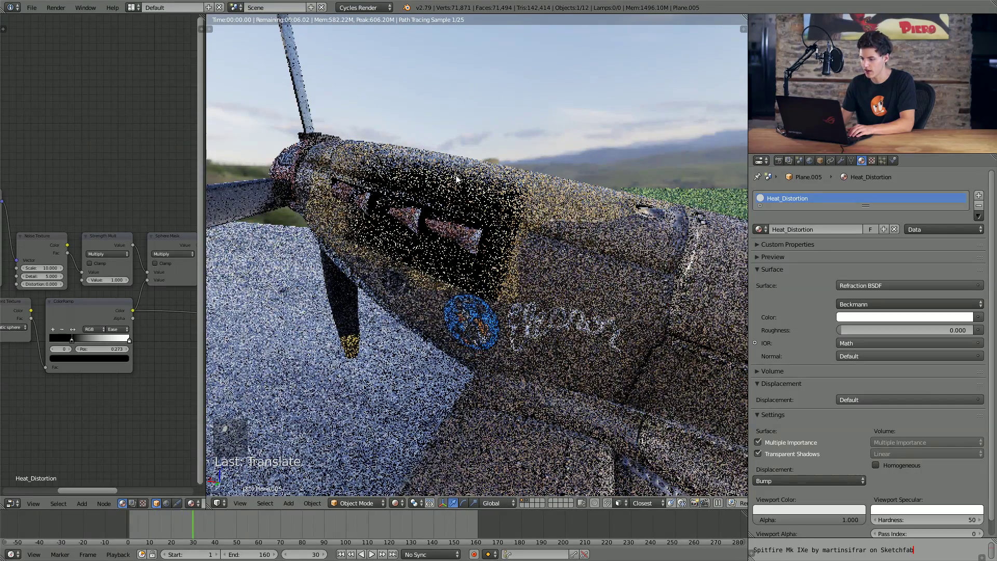
key(shift+z)
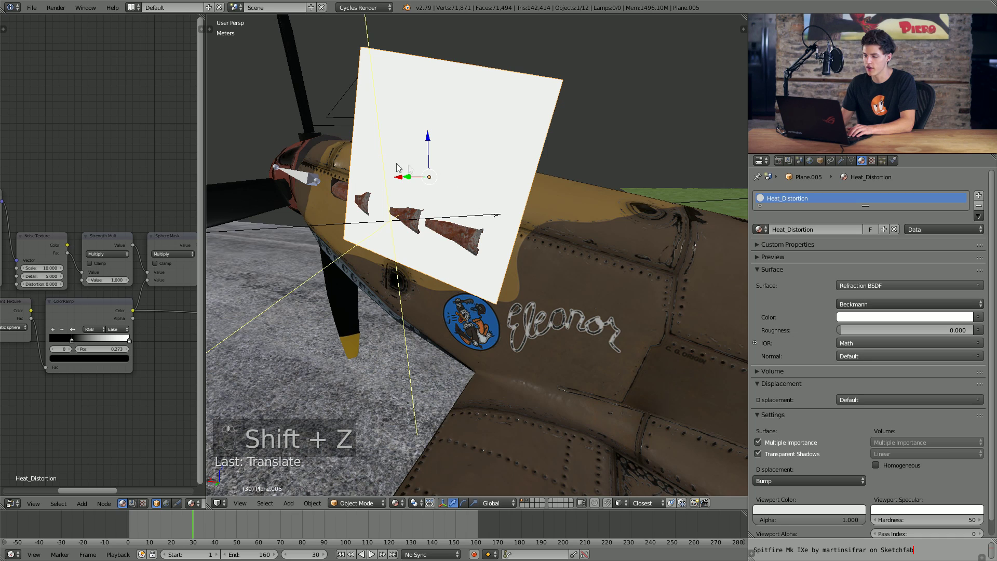
Scale the plane into a narrow strip and duplicate it slightly offset over the exhausts.
middle_click(408, 207)
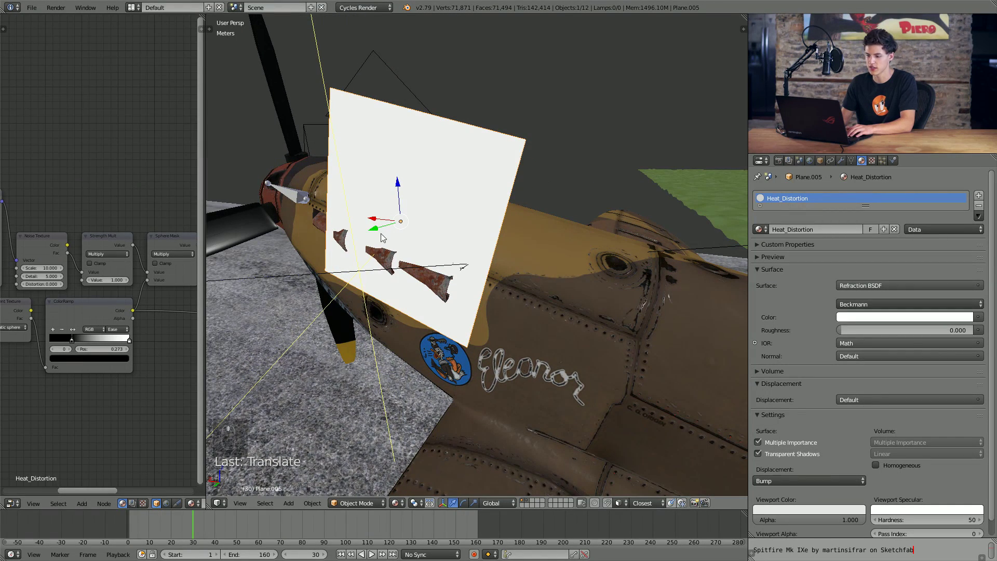
key(s)
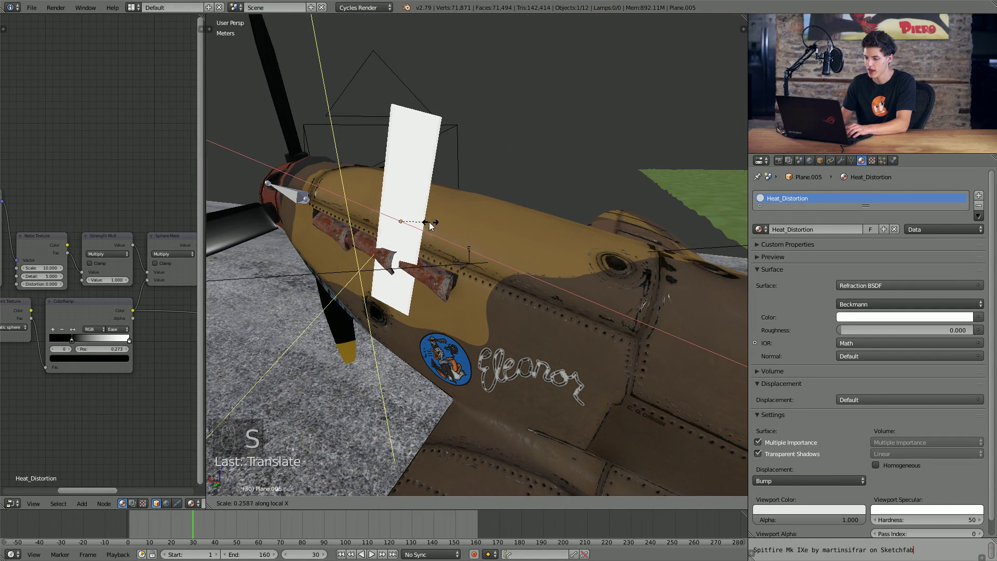
drag(467, 233, 376, 234)
middle_click(376, 234)
key(shift+d)
key(shift+d)
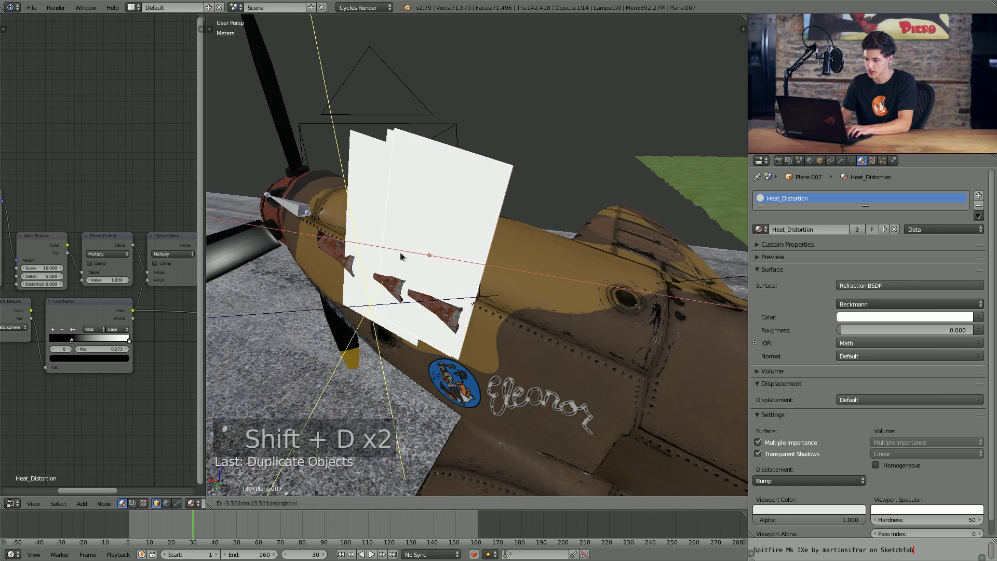
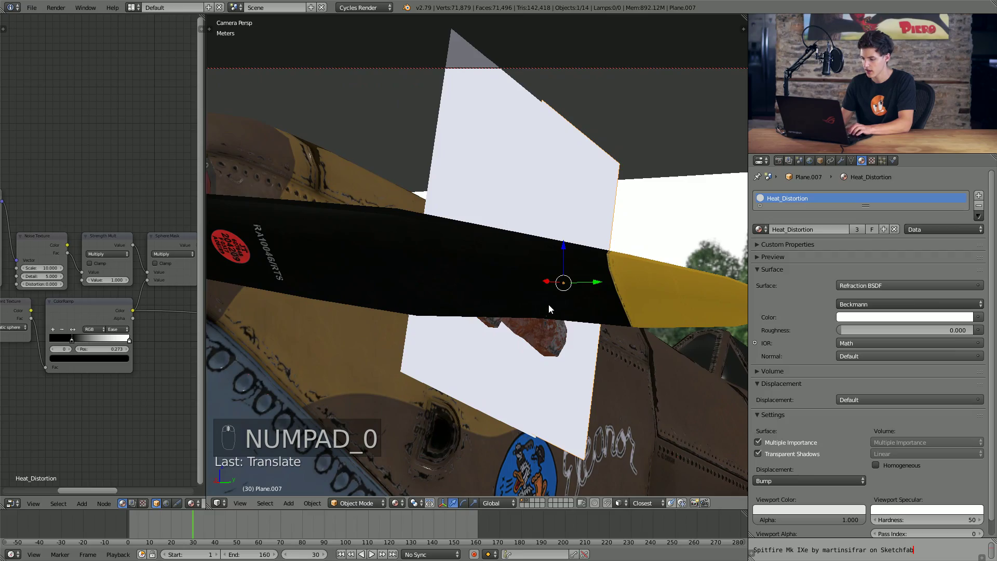
Preview the camera view rendered and scrub frames to watch the heat haze animate.
key(shift+z)
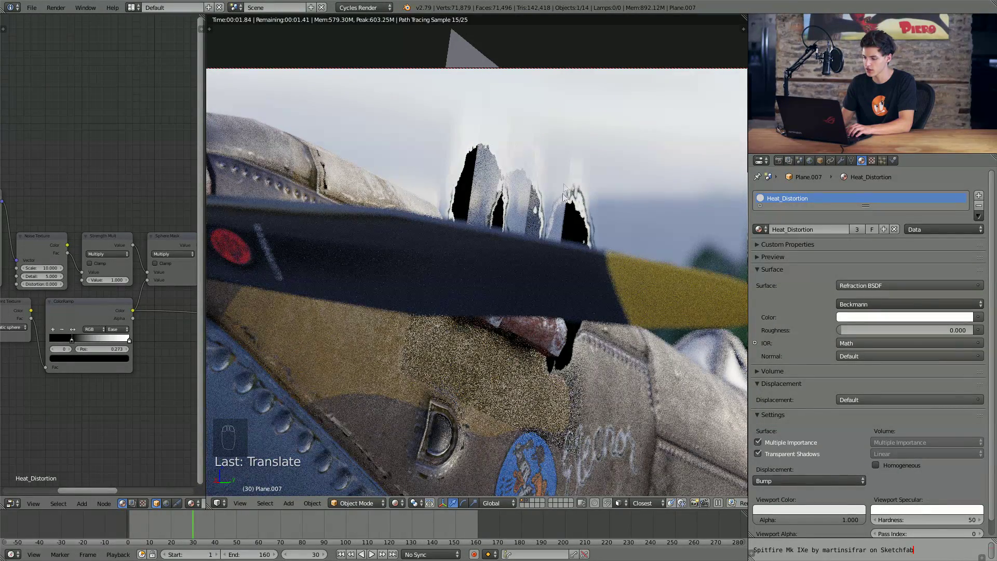
drag(216, 534, 237, 535)
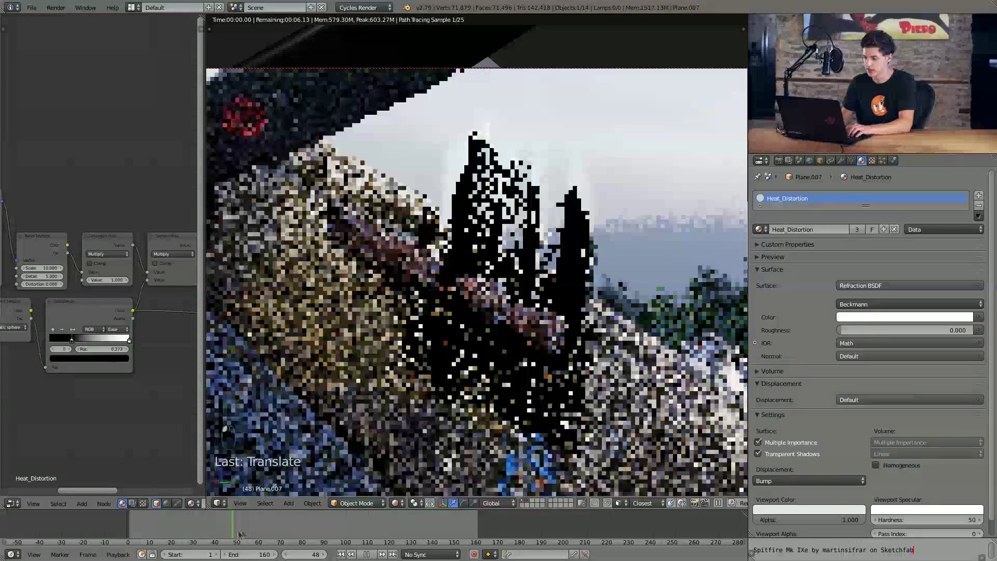